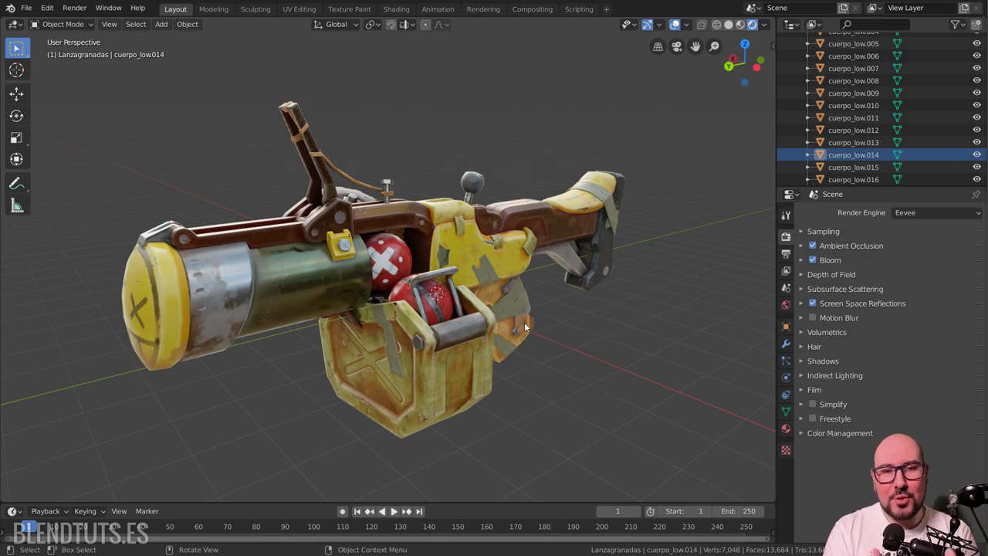
Step: Select the grenade launcher model in the viewport for inspection
click(453, 331)
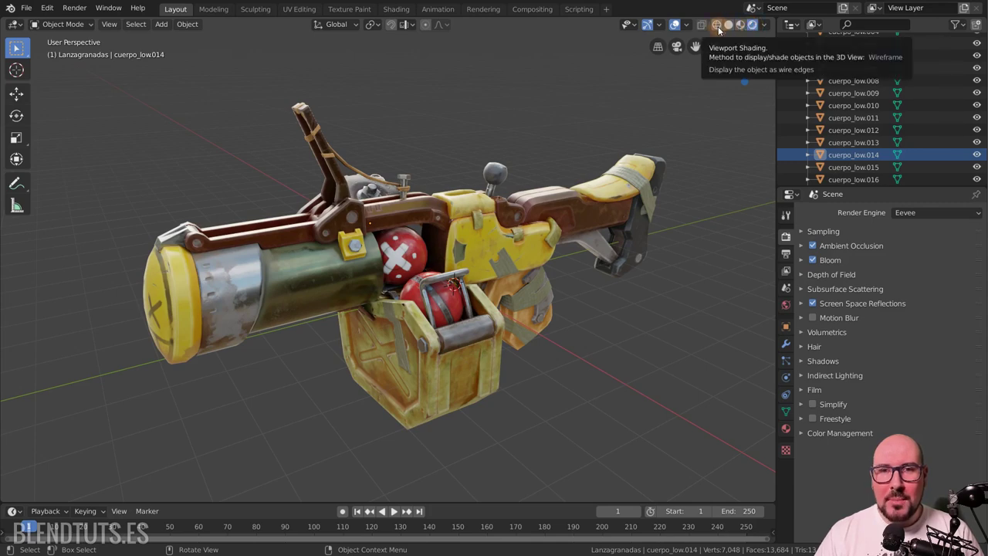
Step: Cycle the launcher through Wireframe, Solid and Material Preview shading, ending back in Wireframe
click(725, 33)
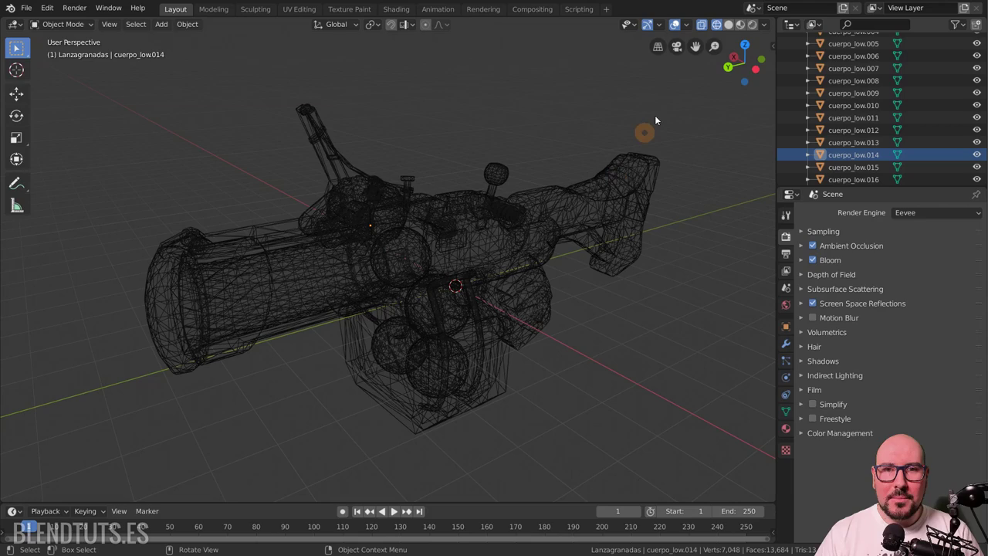
click(735, 32)
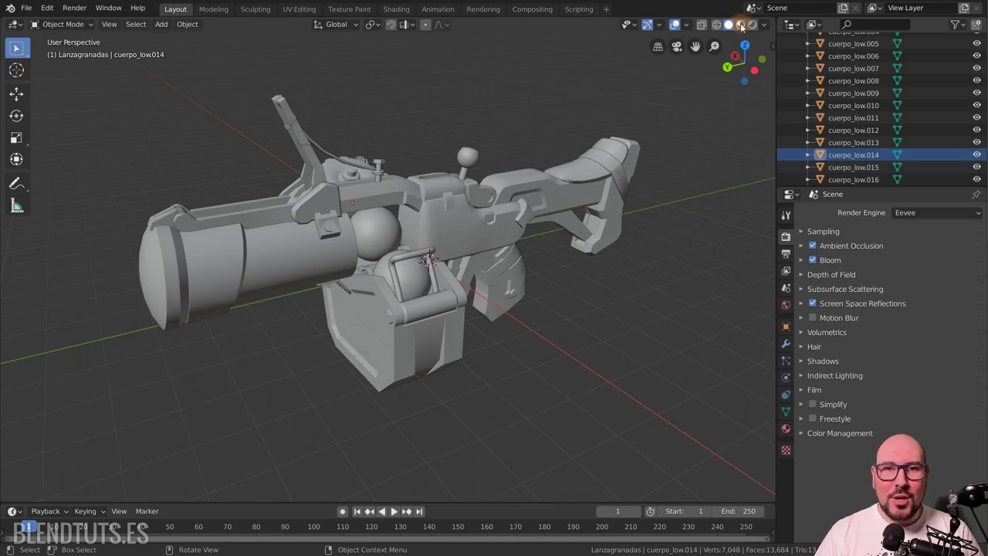
click(743, 28)
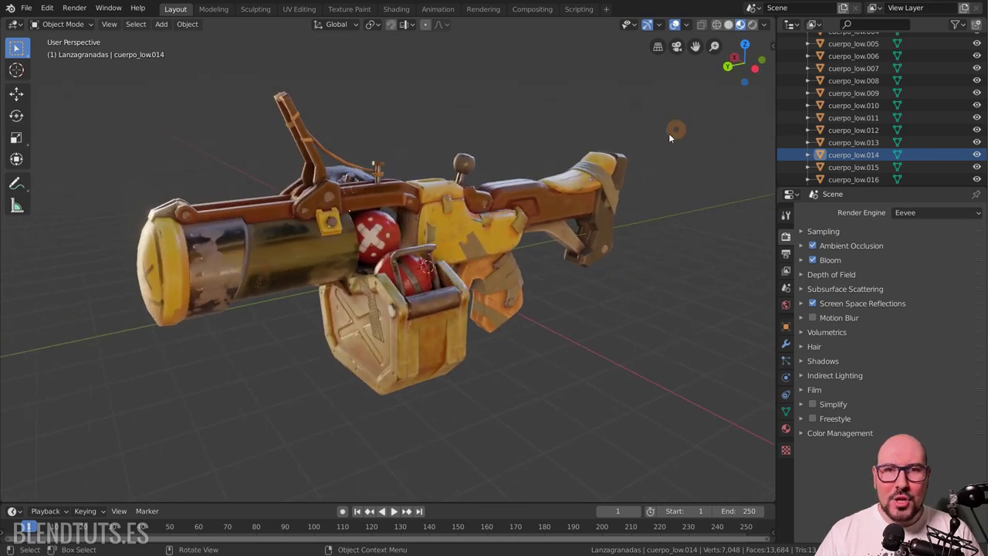
click(719, 30)
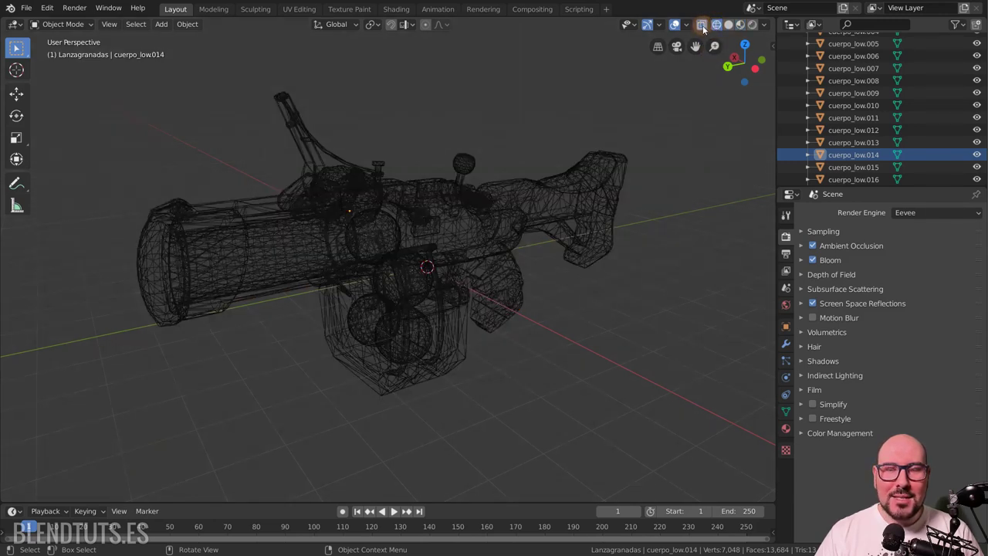
click(709, 32)
scroll(up, 3)
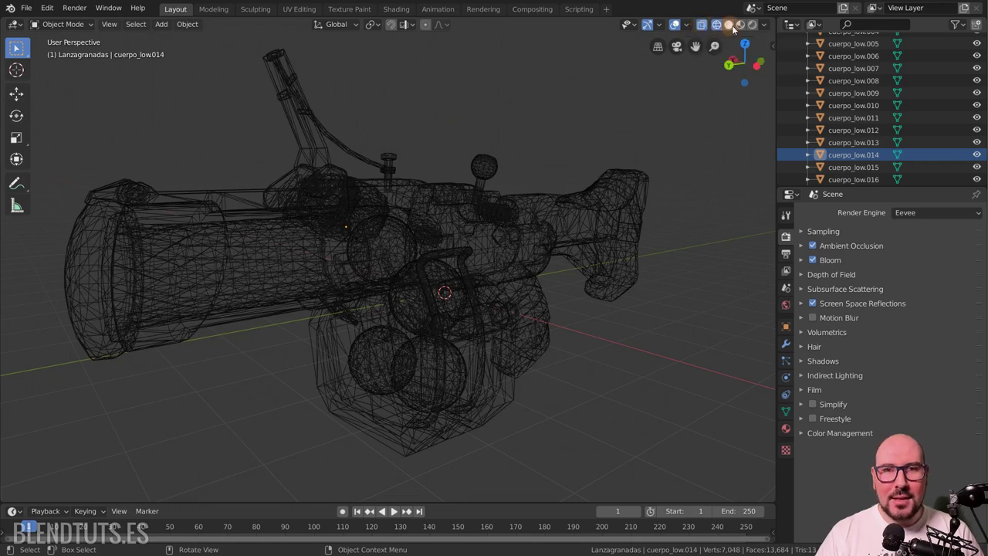
Step: Adjust wireframe X-Ray transparency to about 0.63, then turn X-Ray off for an opaque wireframe
click(772, 32)
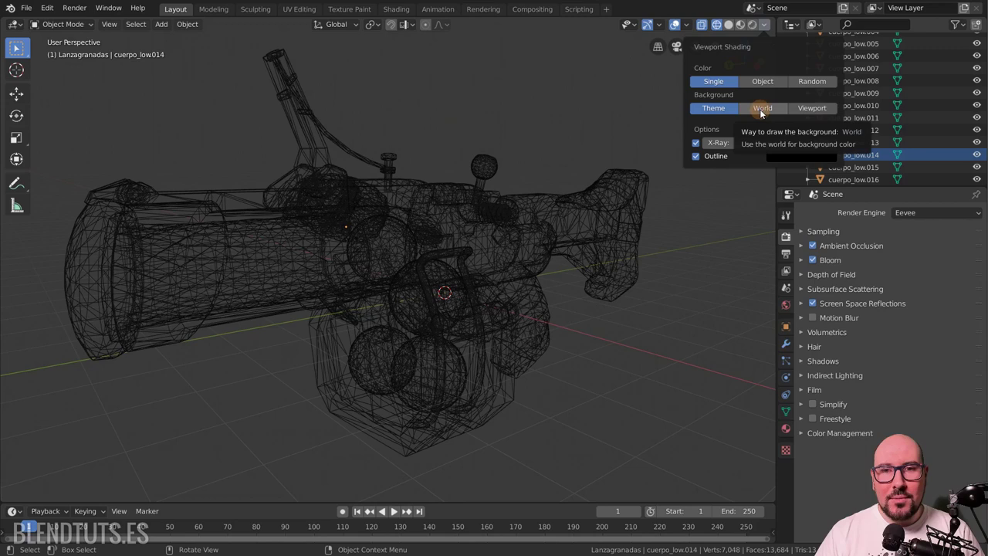
click(822, 112)
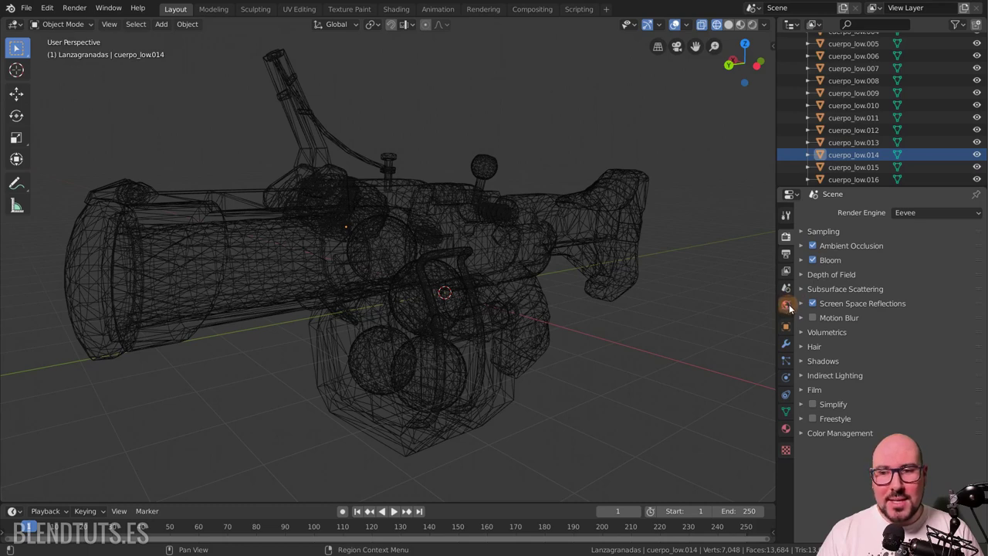
click(771, 34)
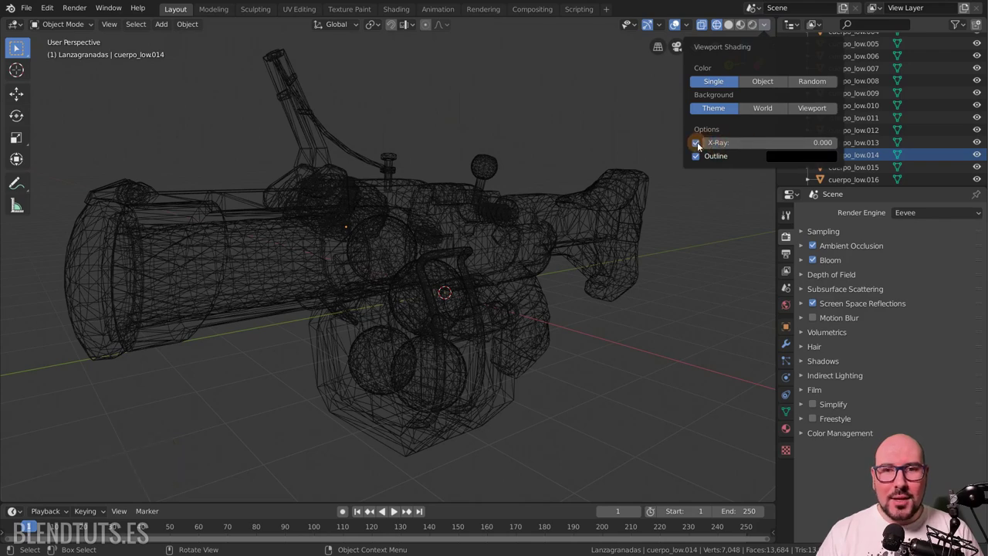
click(703, 148)
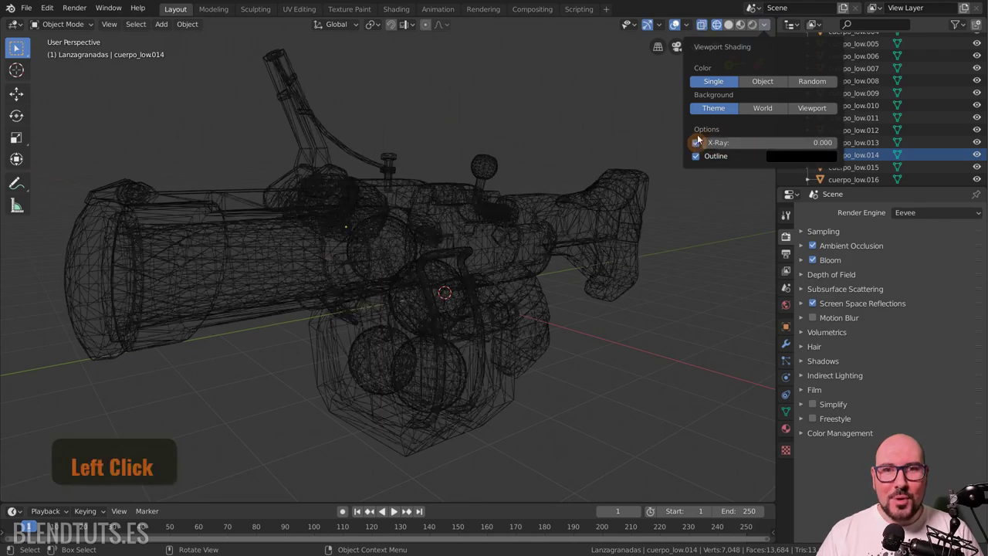
click(771, 30)
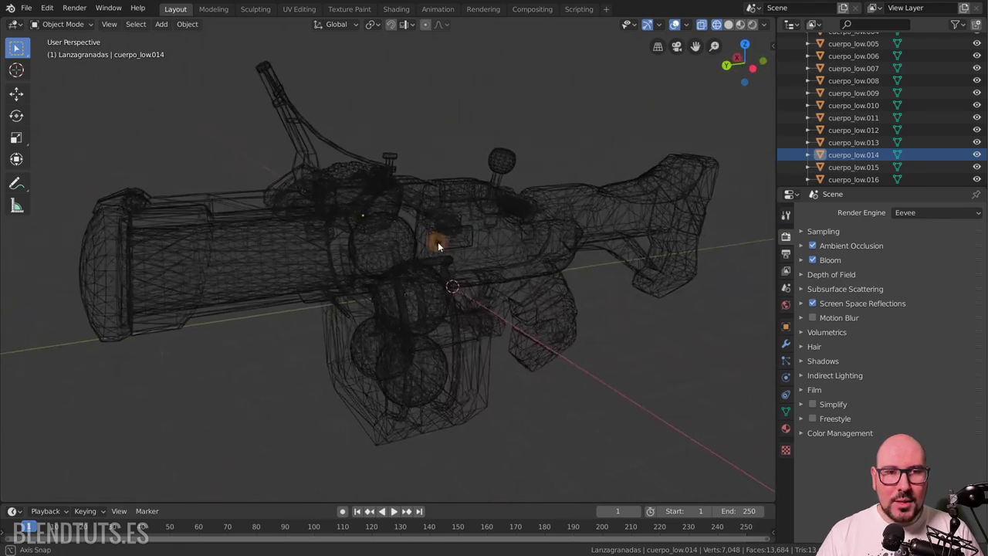
click(448, 241)
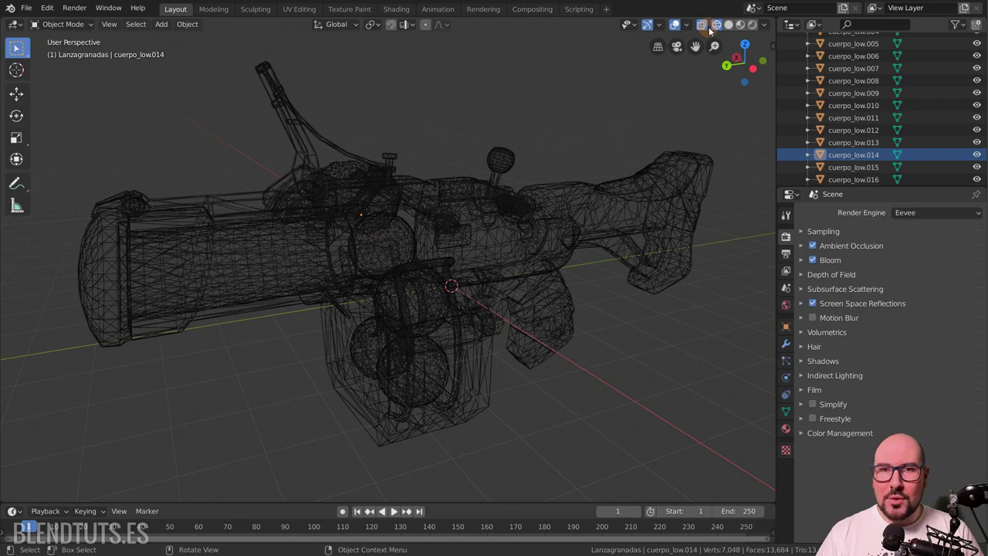
Step: Show the launcher in see-through Solid shading coloured by its textures
click(739, 29)
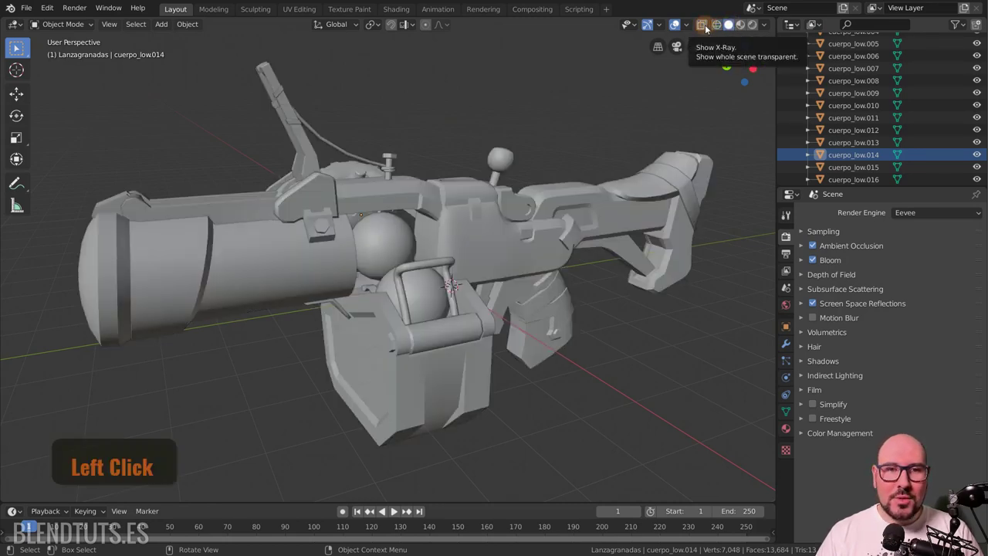
click(711, 30)
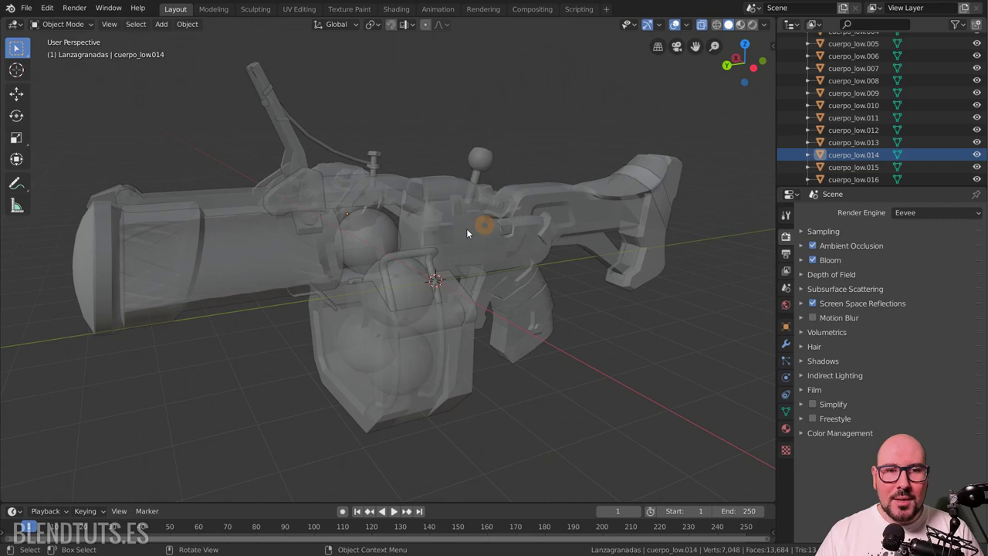
click(771, 31)
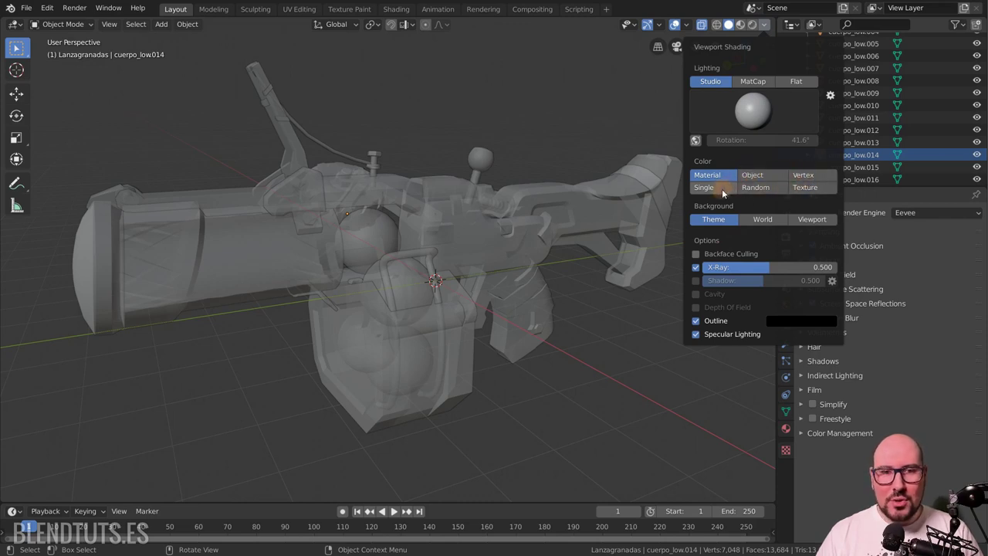
click(807, 197)
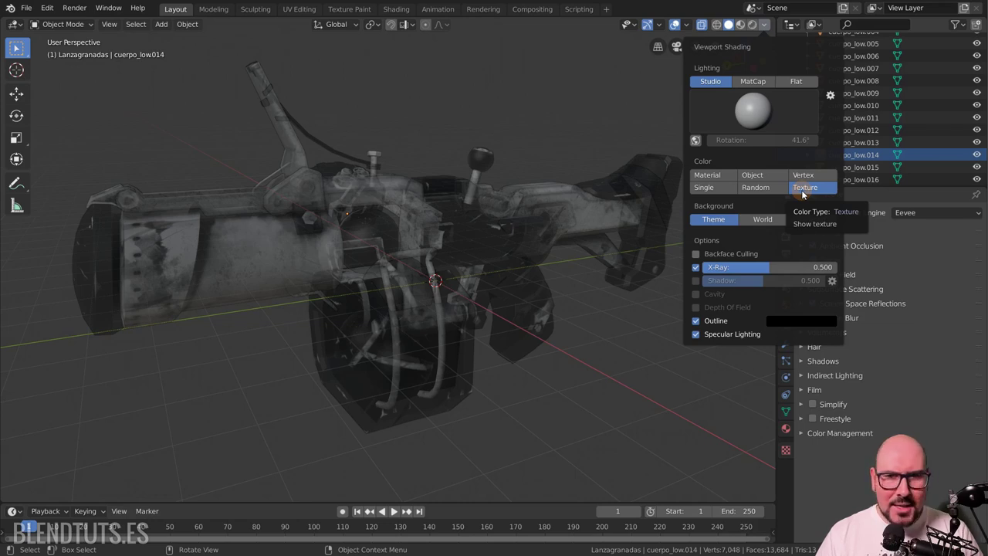
Step: Give each part a random colour and switch the solid lighting to MatCap
click(770, 181)
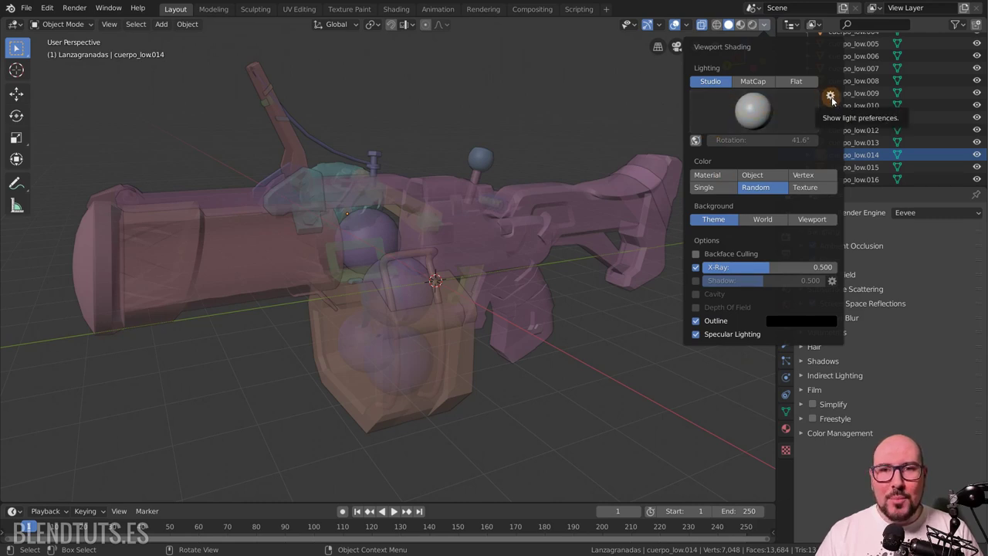
click(761, 113)
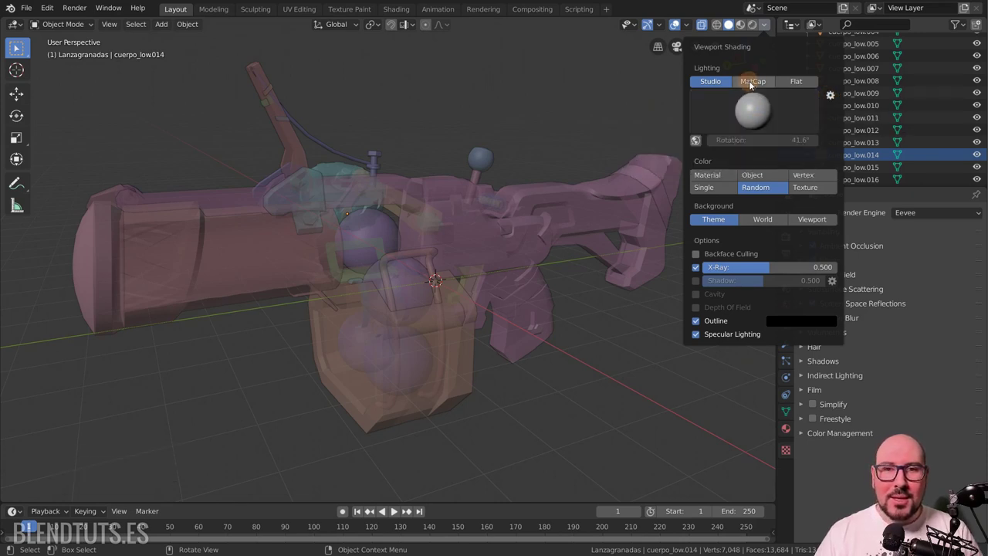
click(745, 118)
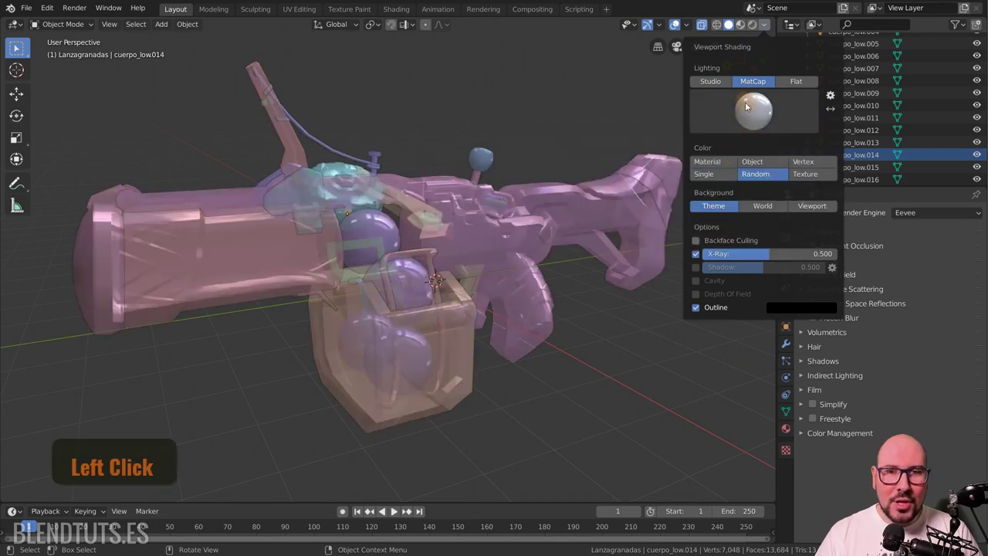
Step: Apply the red car-paint matcap, try a glossy white one, then show the launcher opaque single orange
click(692, 199)
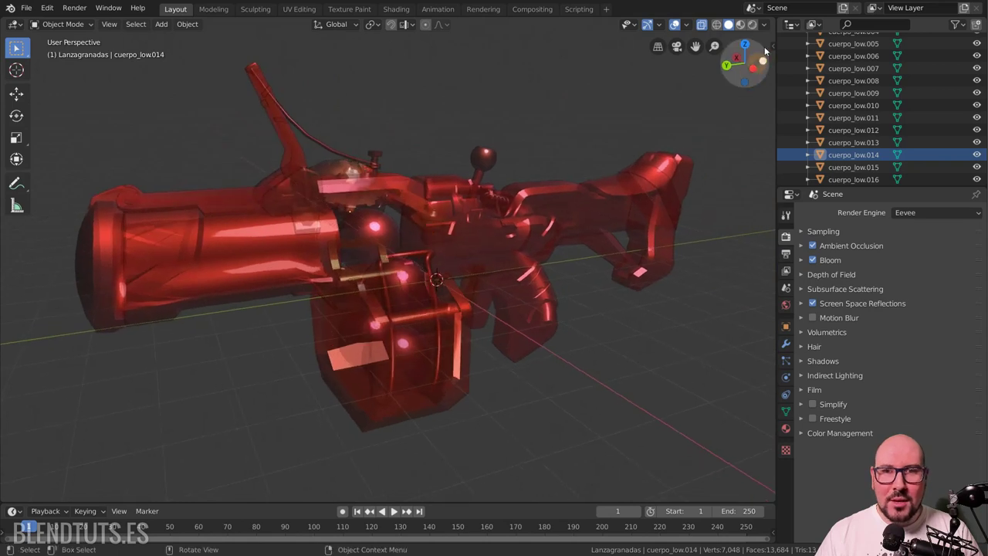
click(772, 32)
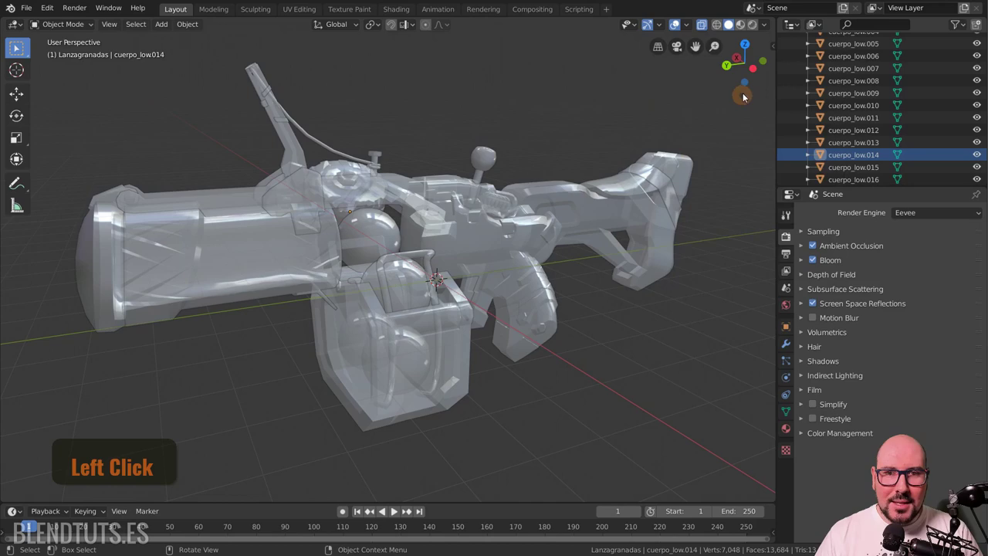
click(770, 30)
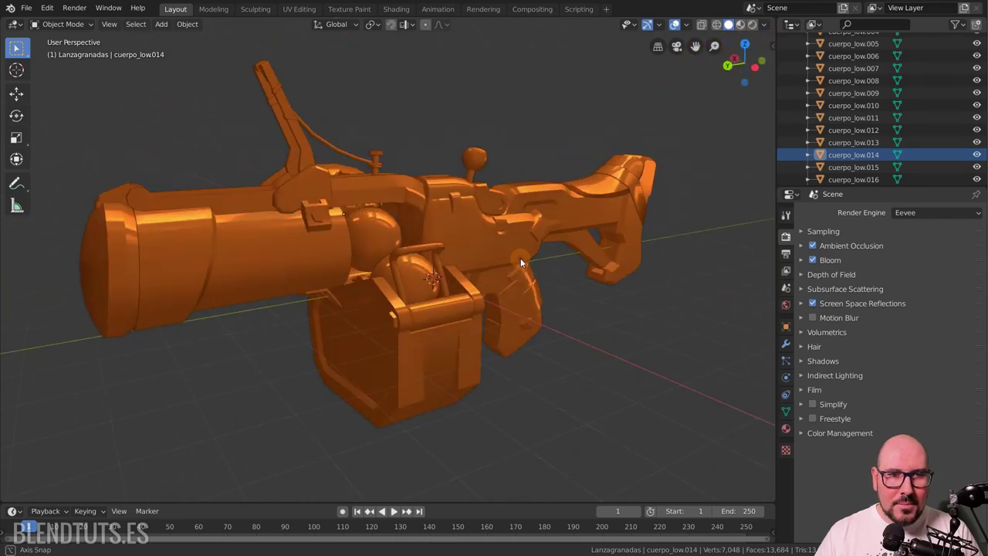
Step: Inspect the mesh in Edit Mode, then enable viewport shadows at about 0.54 strength
key(Tab)
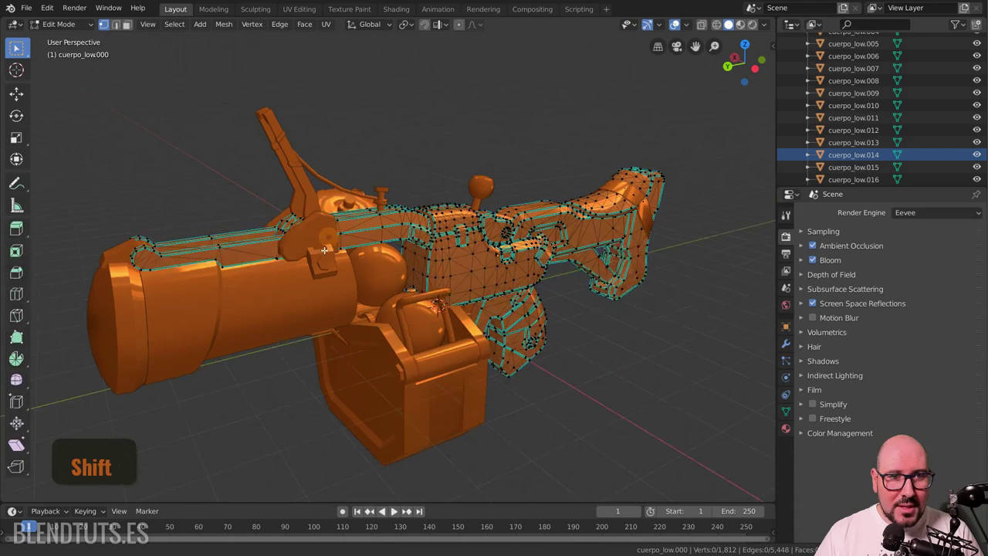
scroll(up, 3)
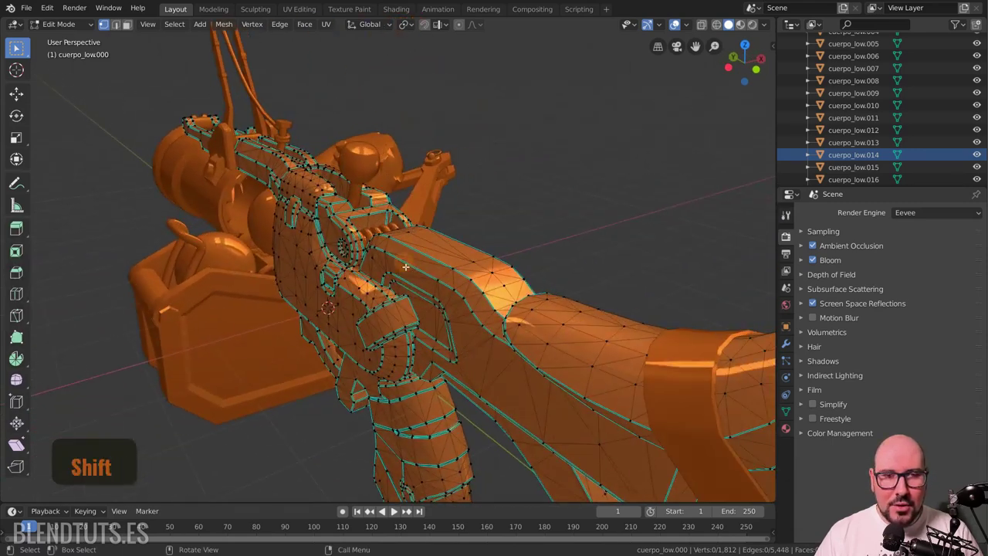
scroll(up, 3)
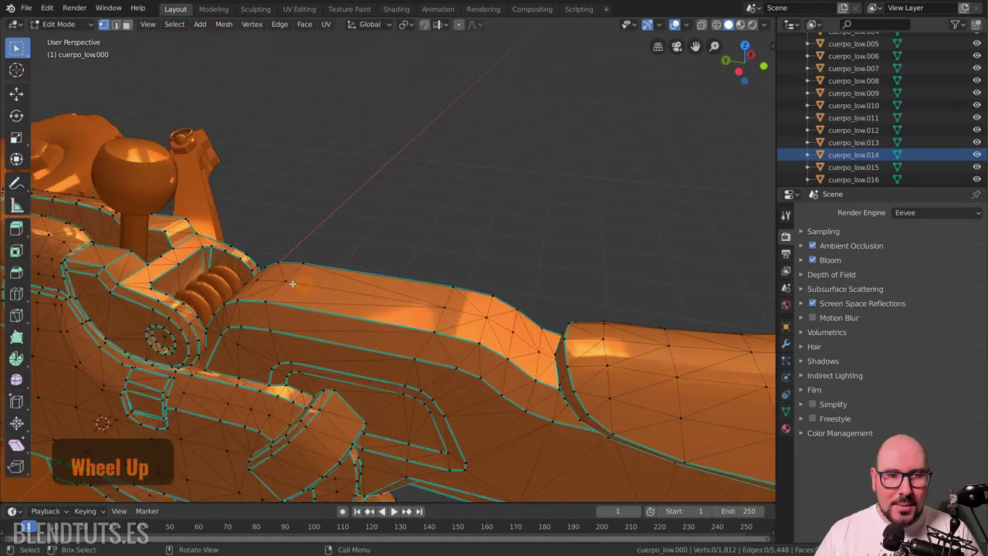
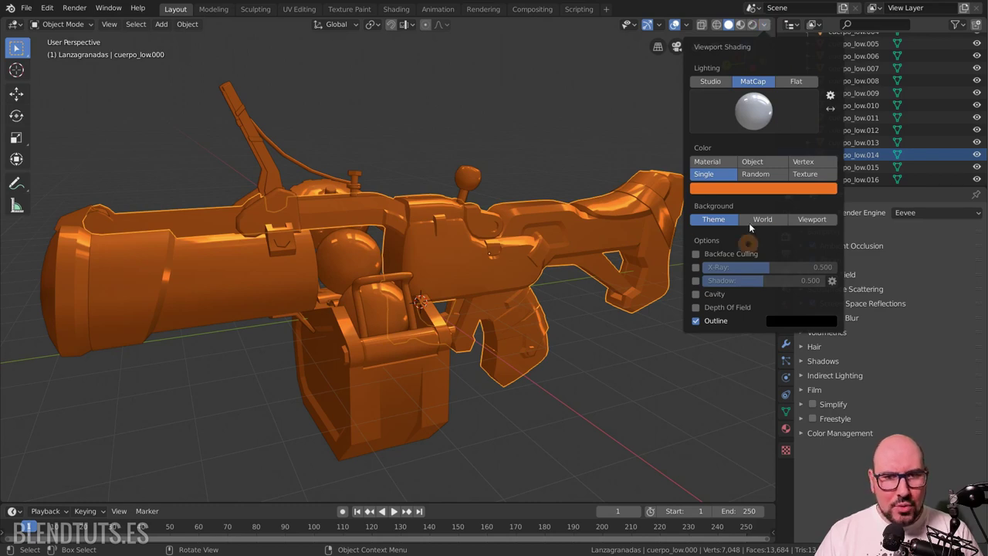
click(701, 300)
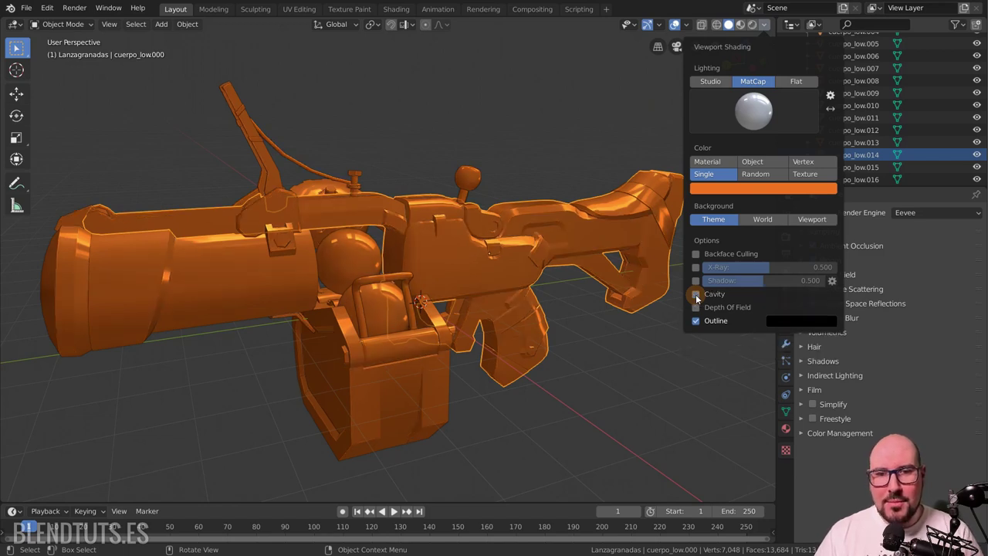
click(699, 285)
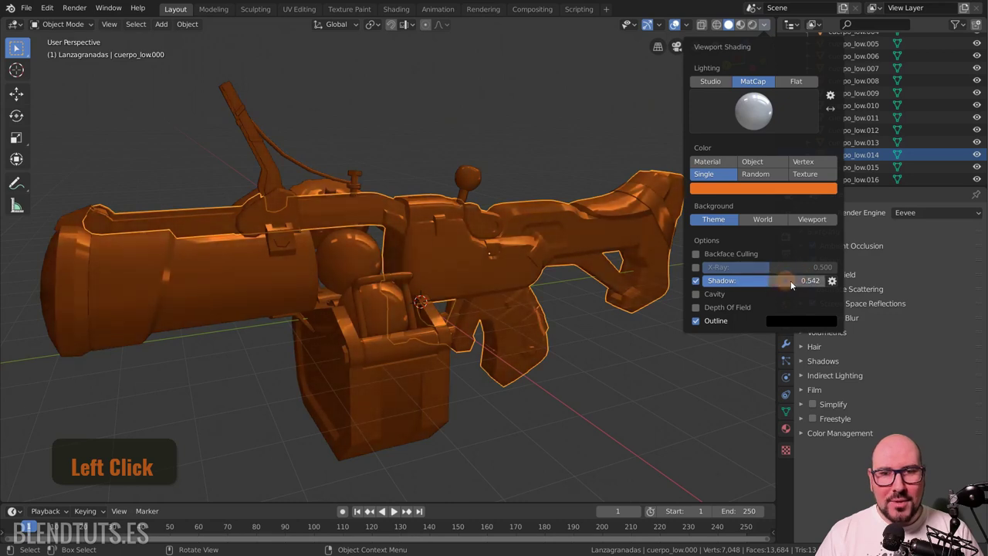
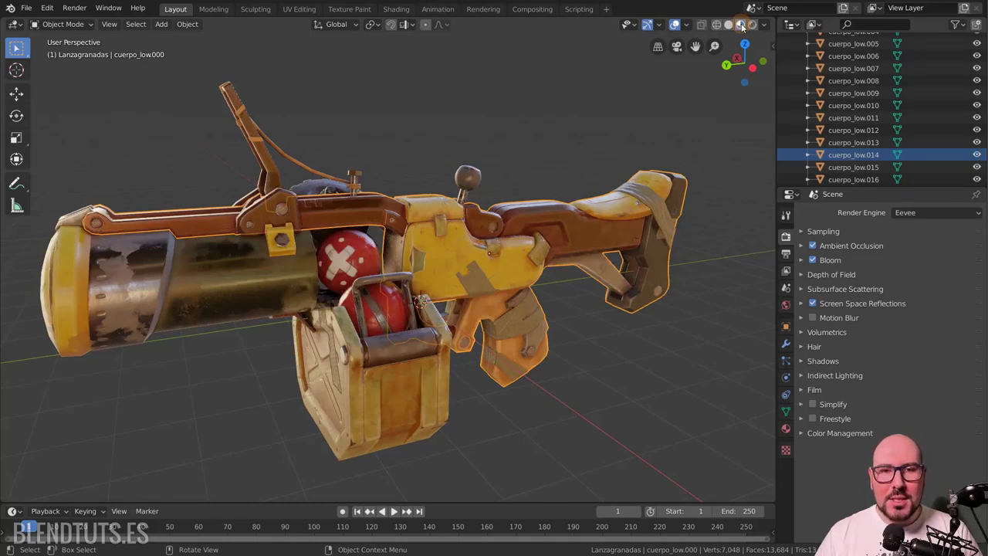
Step: Compare Rendered (Eevee) shading with Material Preview, returning to Material Preview
click(758, 27)
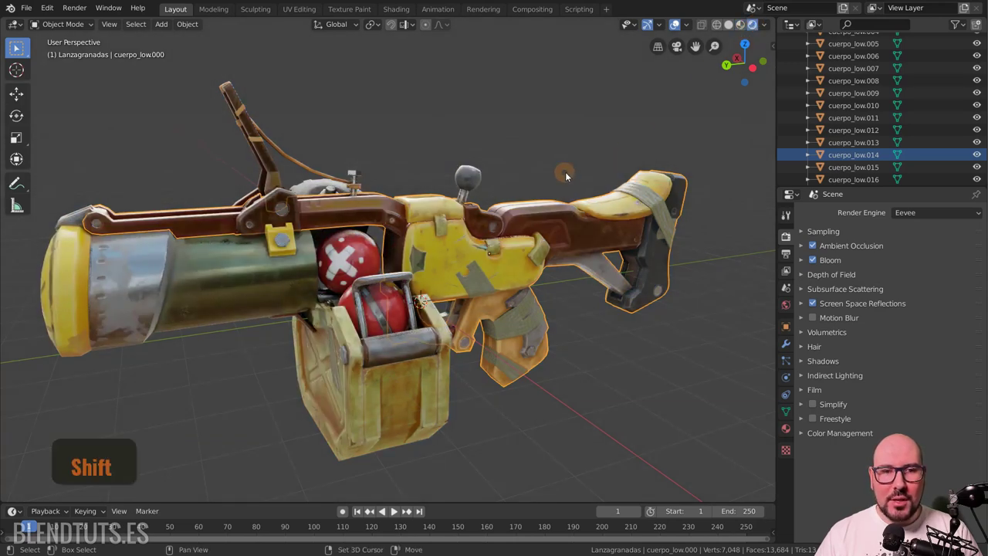
scroll(down, 3)
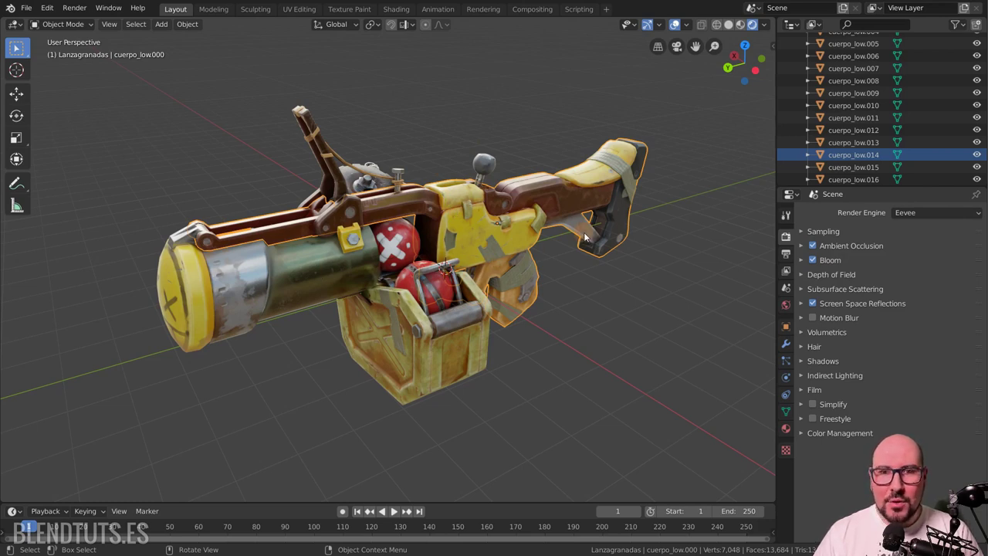
click(749, 29)
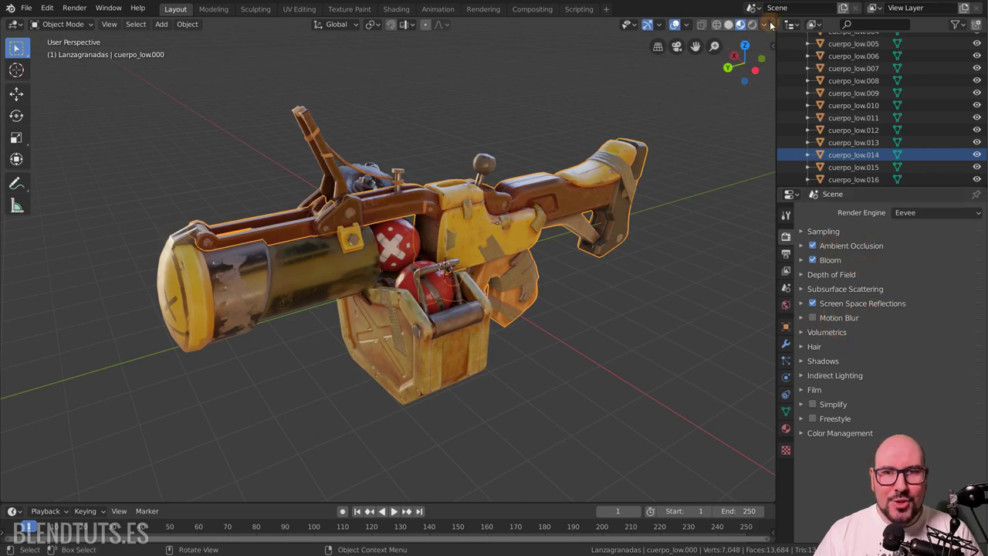
Step: Try lighting the preview with Scene Lights and Scene World, then revert to the built-in HDRI
click(774, 32)
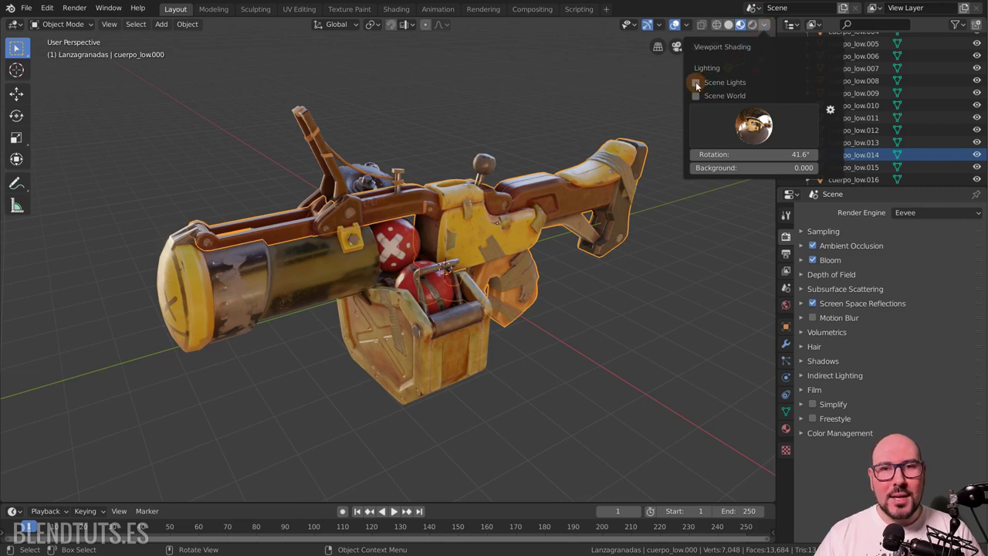
click(701, 86)
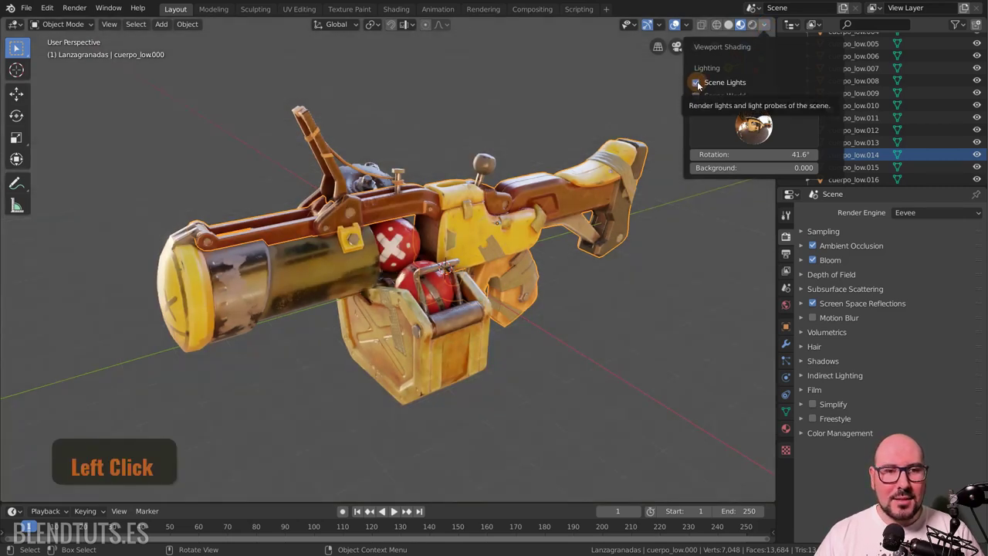
click(709, 87)
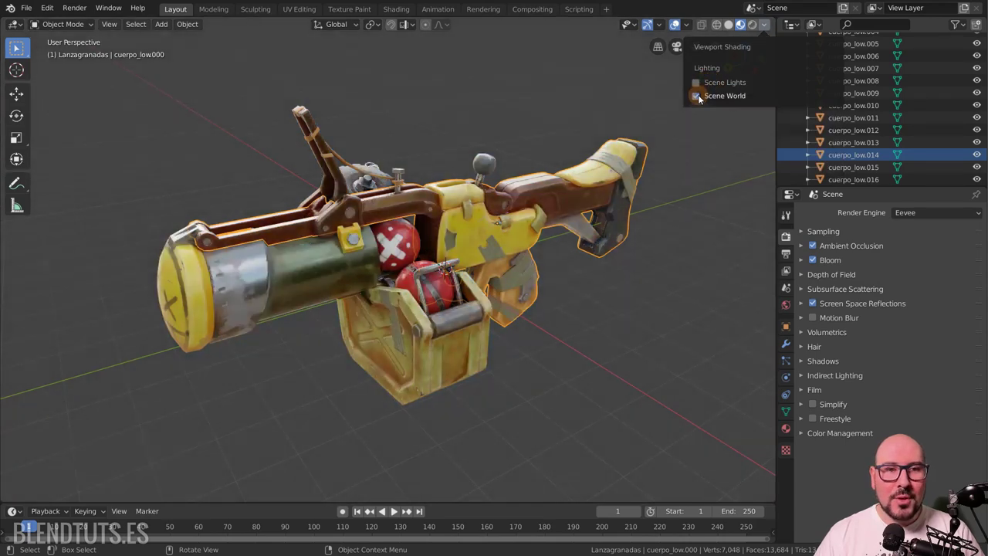
click(701, 98)
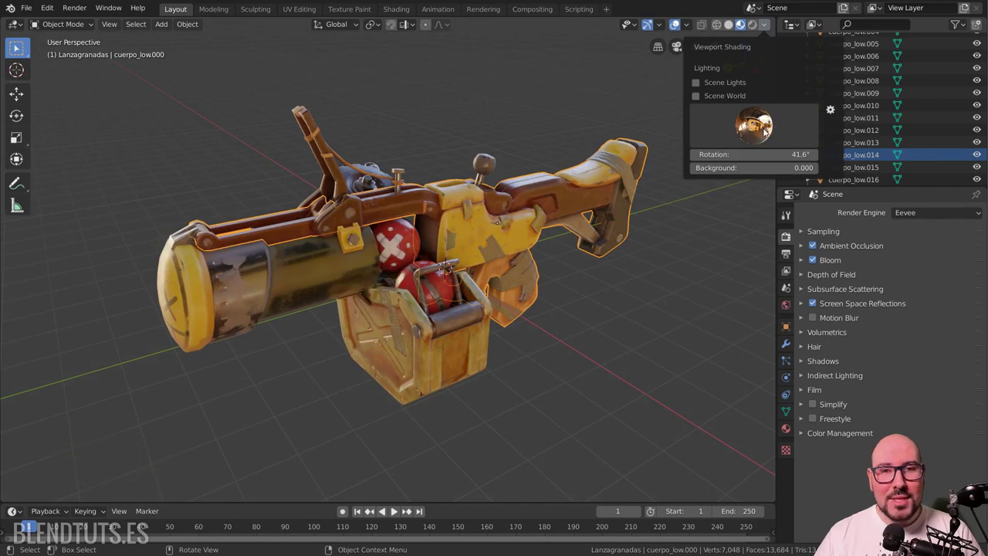
Step: Pick another HDRI environment rotated to 131° and show the HDRI preview spheres
click(766, 131)
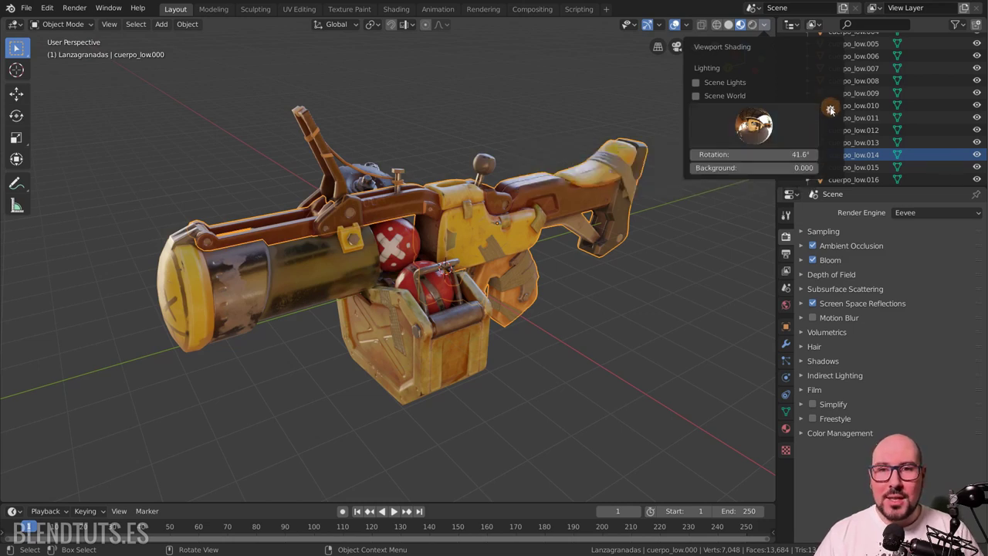
click(764, 127)
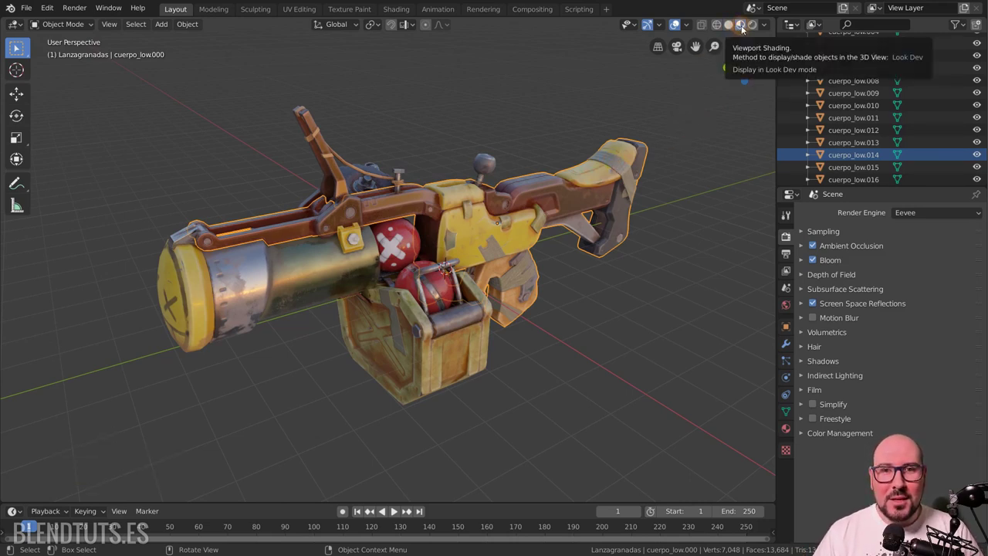
click(766, 28)
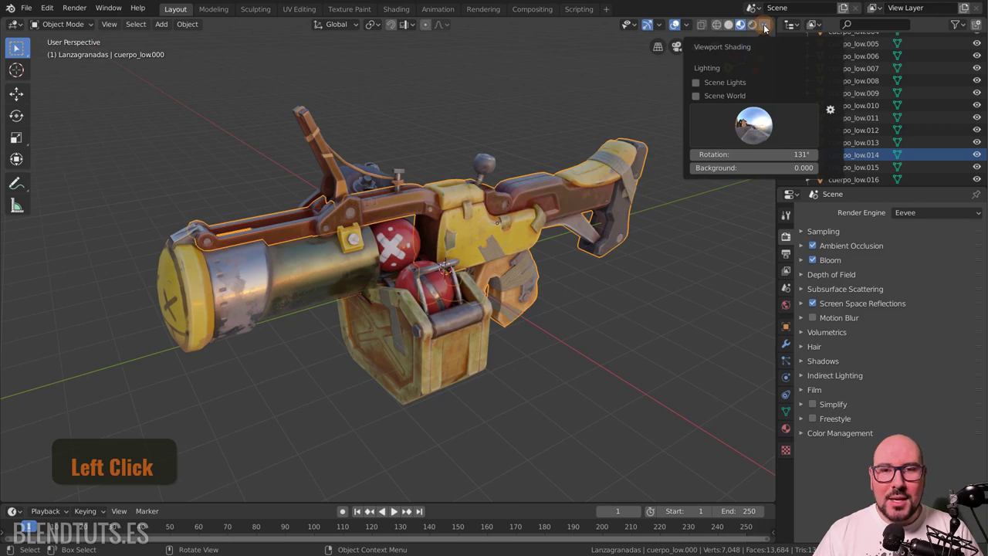
click(695, 29)
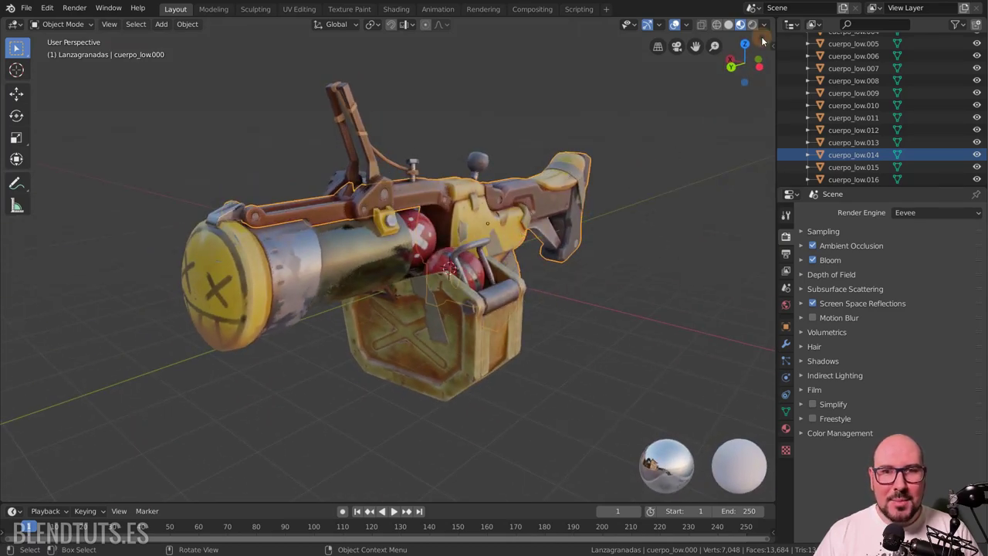
Step: Switch the viewport to Rendered shading and zoom in on the launcher
click(769, 31)
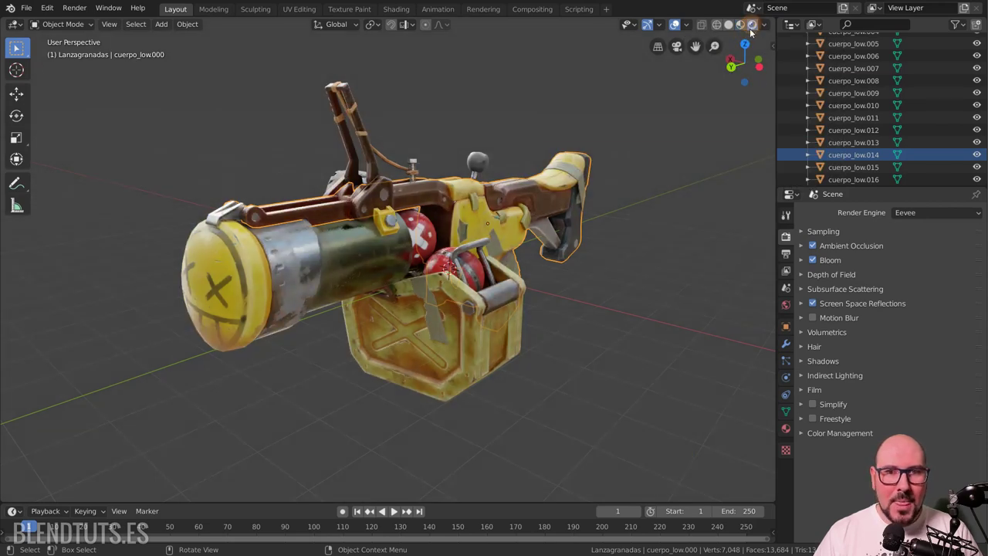
key(alt+a)
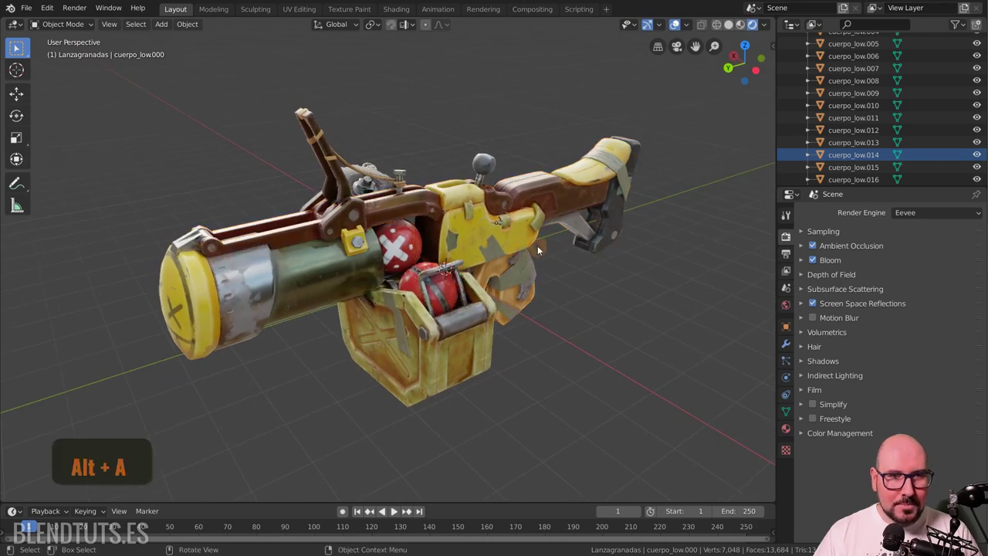
scroll(up, 3)
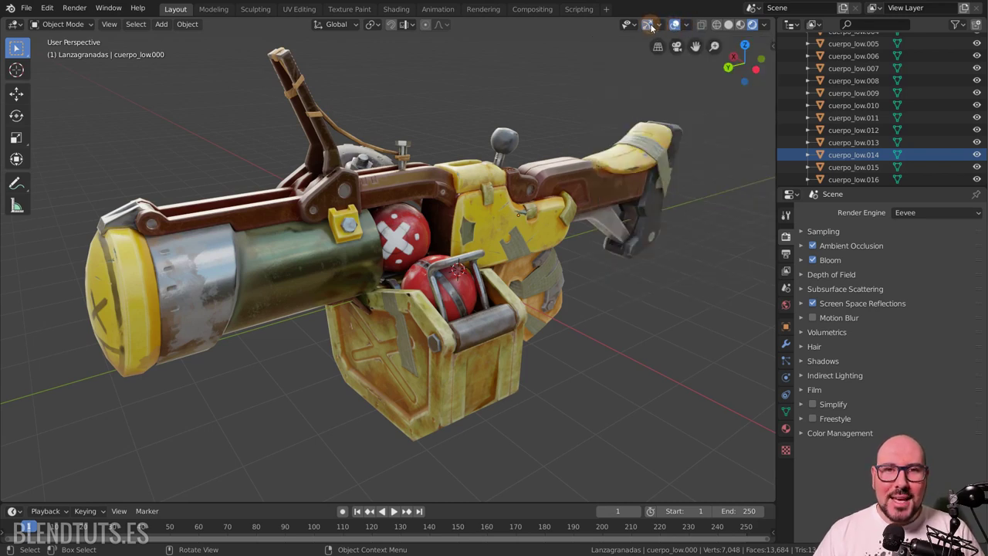
Step: Toggle viewport overlays off and on, and show the mesh wireframe over the launcher
click(649, 29)
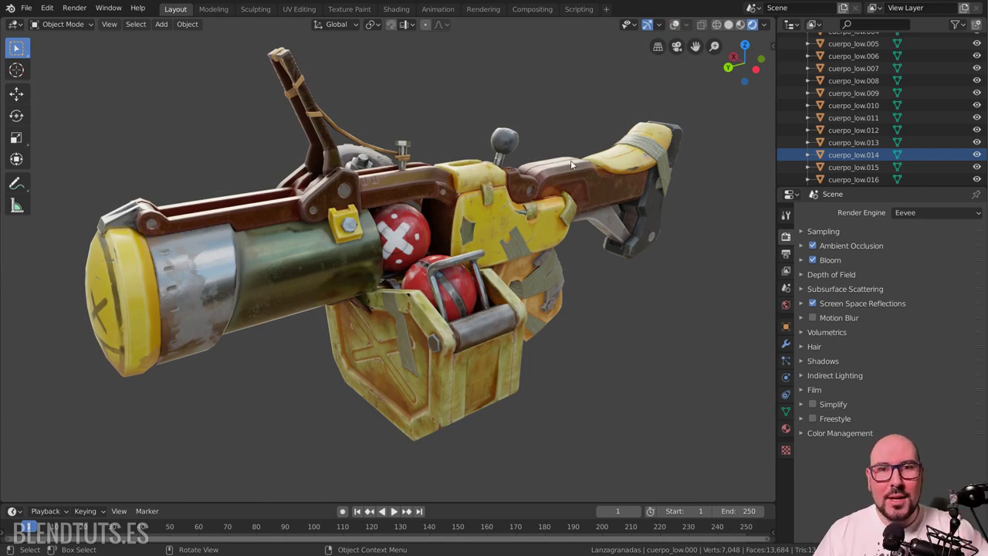
click(681, 31)
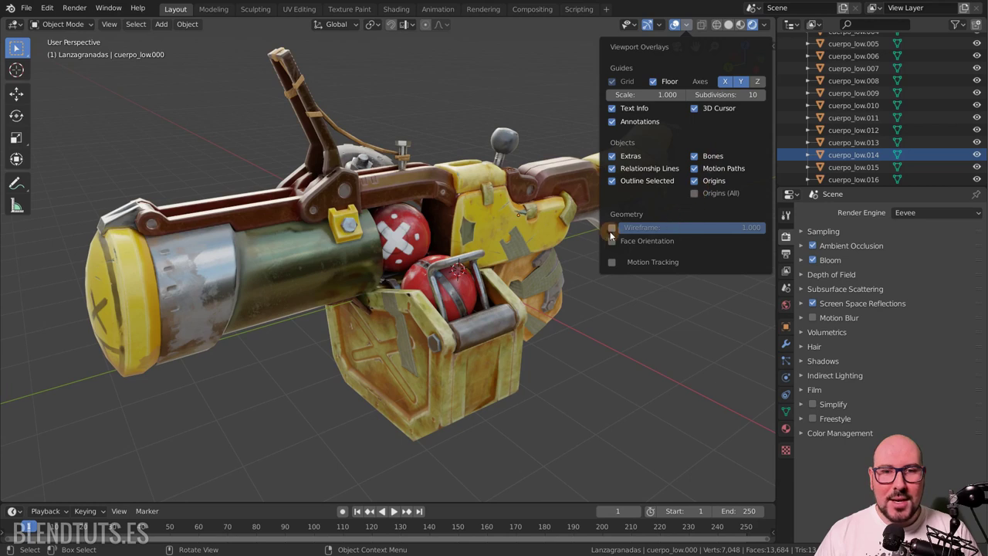
click(616, 233)
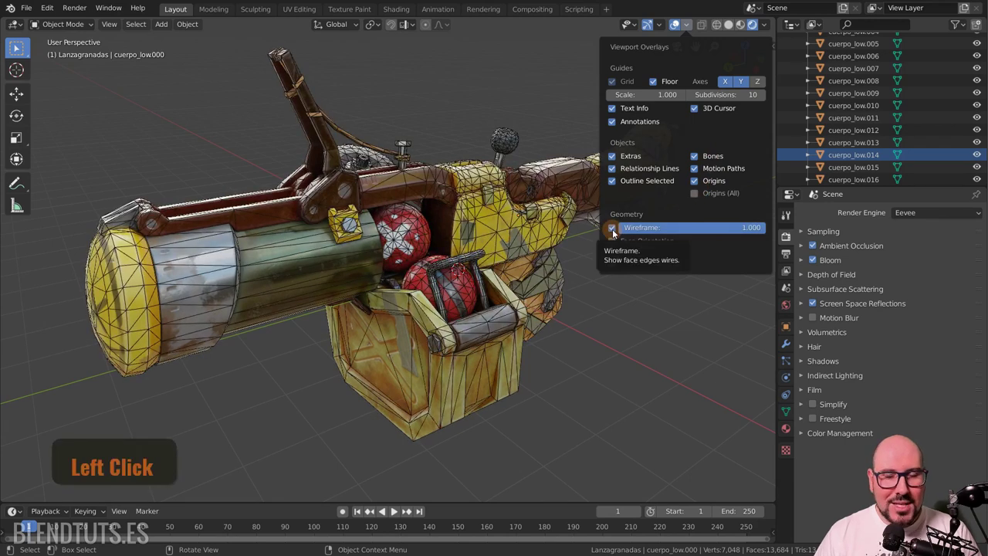
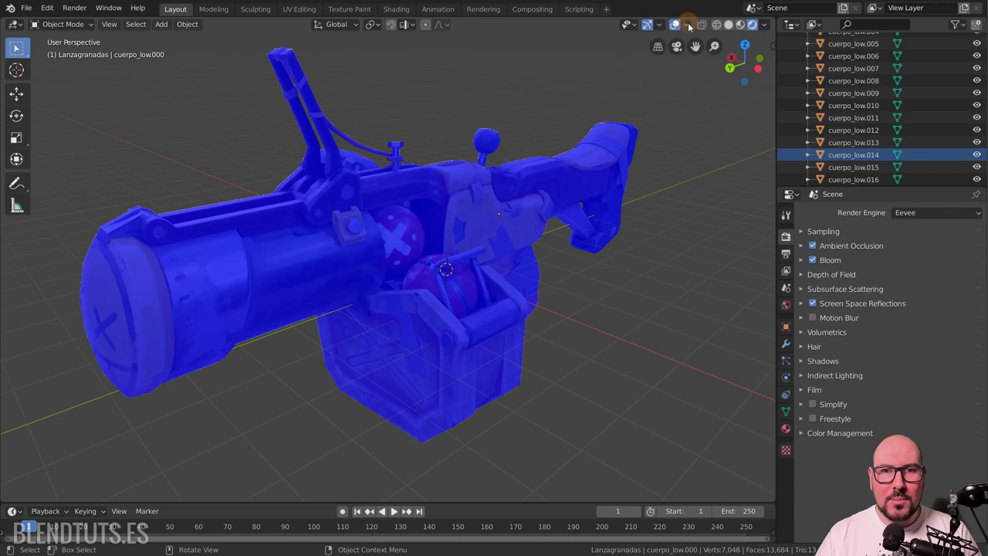
click(695, 30)
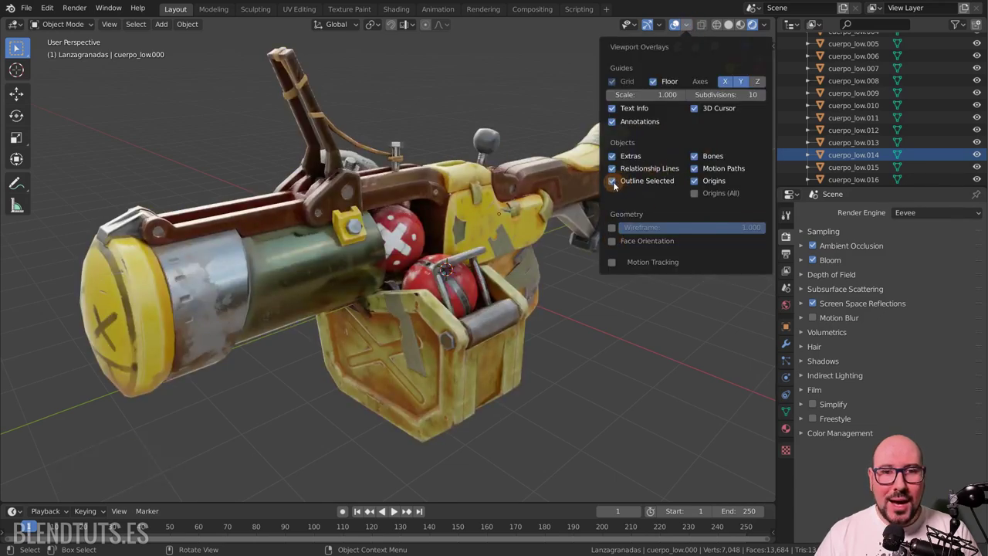
Step: Toggle the selection outline and stop displaying the 3D cursor in the overlays
click(415, 179)
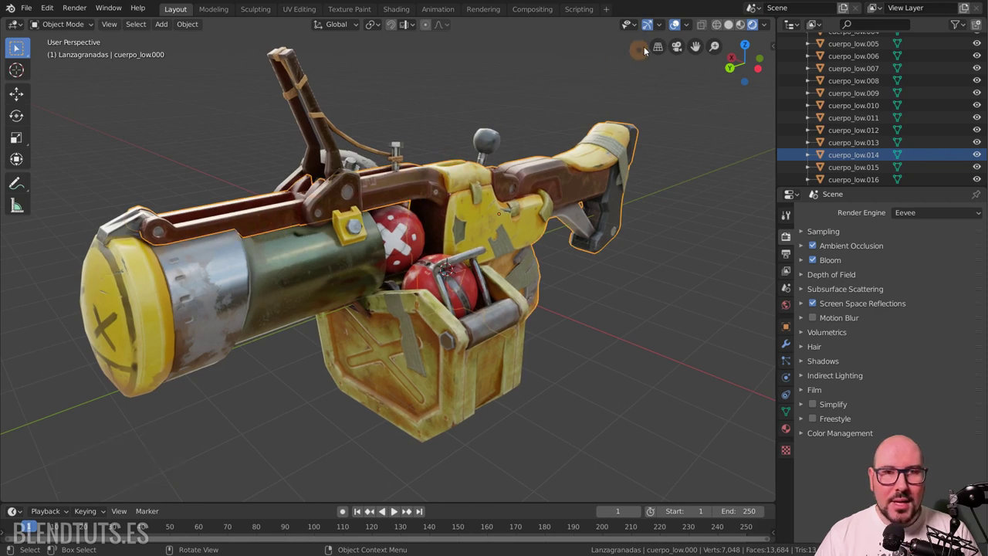
click(693, 28)
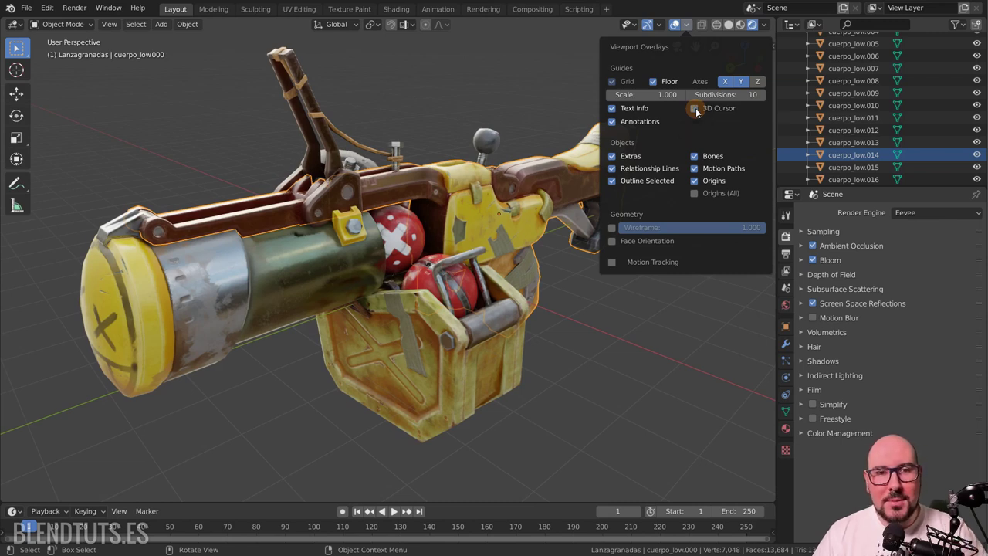
click(702, 115)
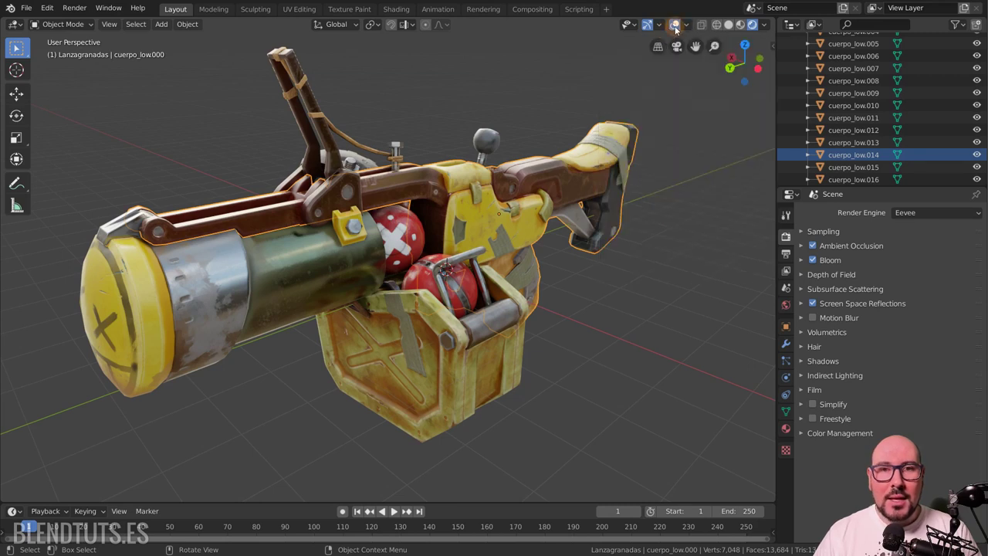
Step: Hide and restore the viewport overlays, then toggle the active object gizmos
click(683, 33)
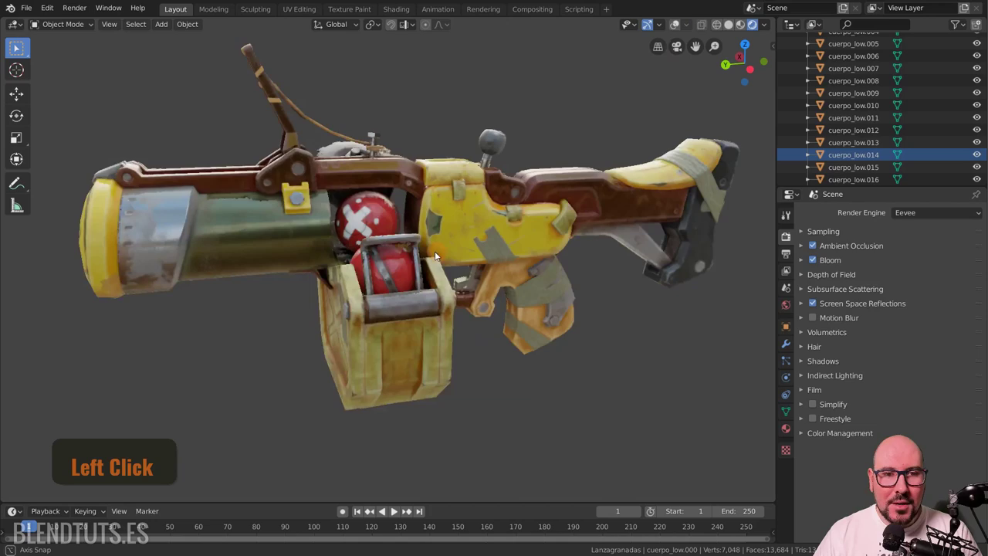
click(684, 33)
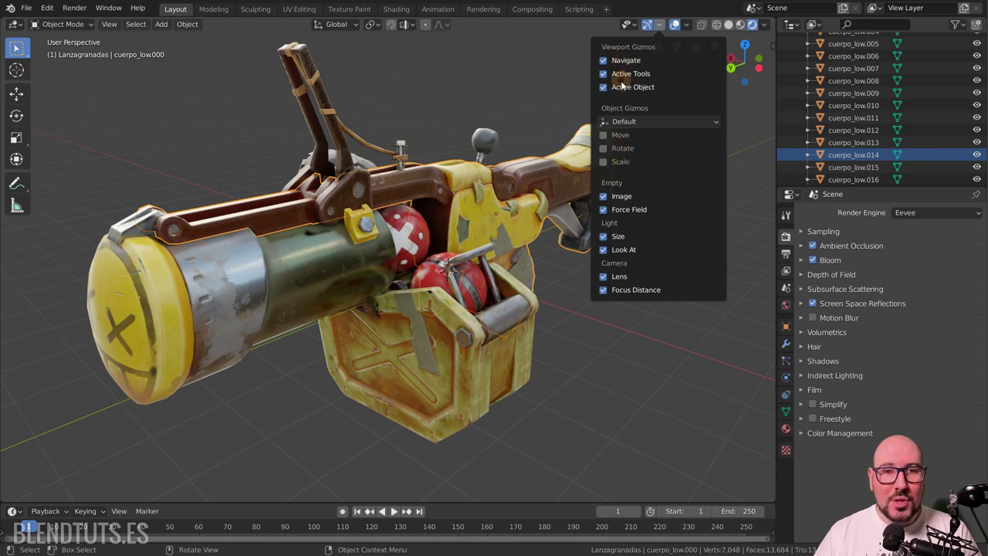
click(608, 79)
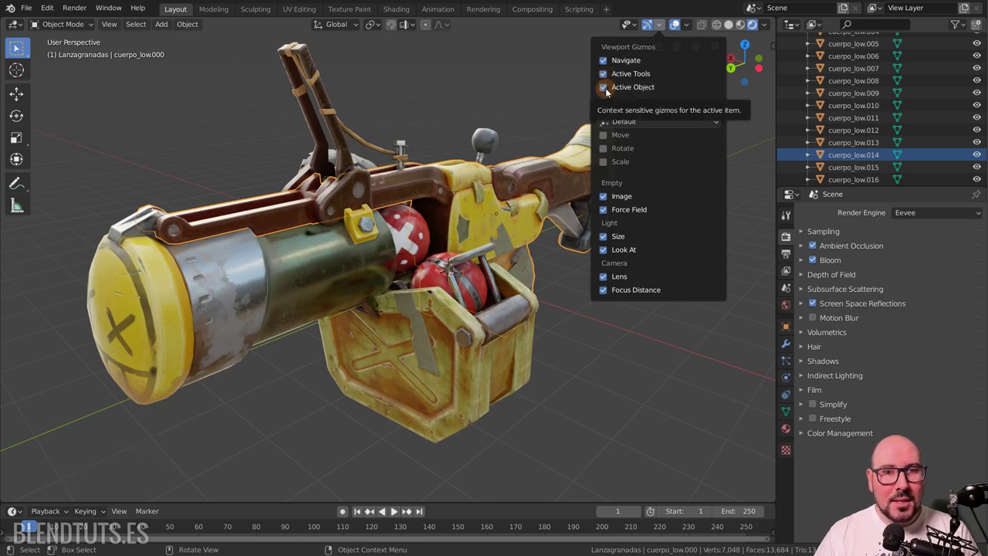
click(613, 95)
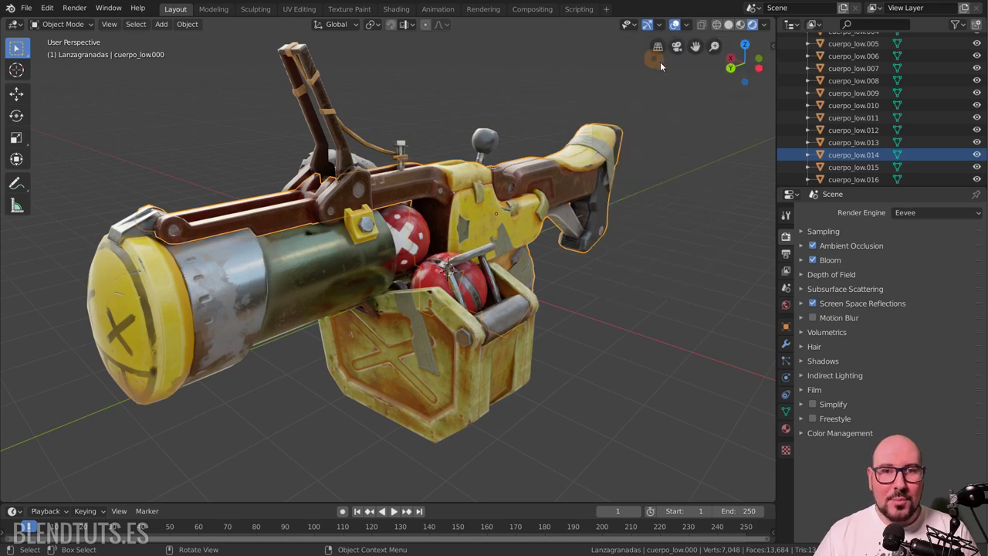
Step: Switch to the Move tool, toggle the active tool gizmo, and reopen the gizmo display options
click(664, 32)
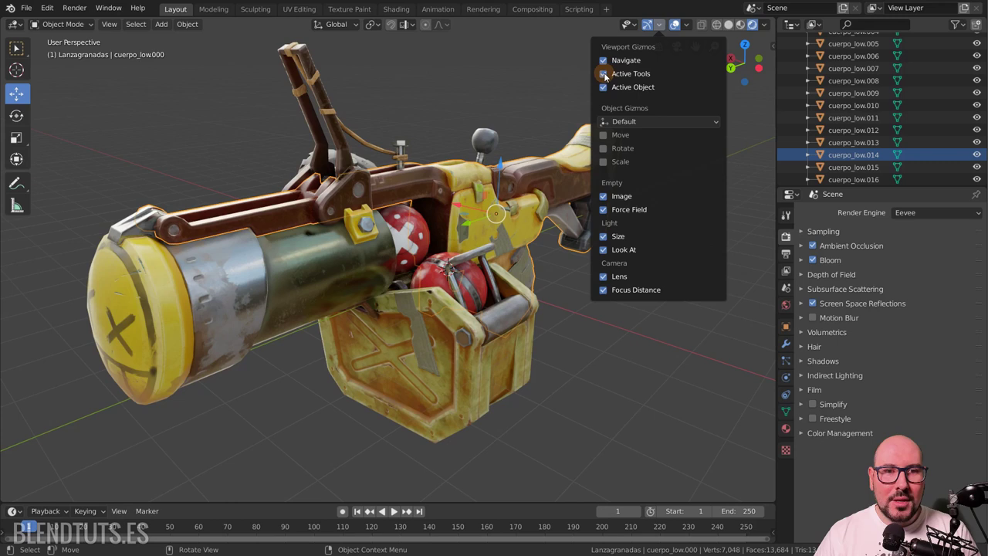
click(611, 79)
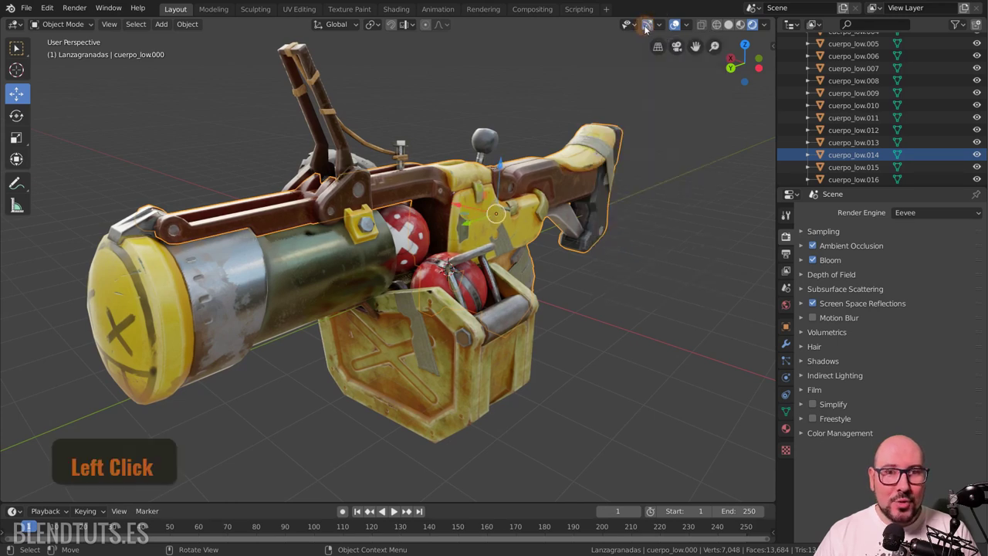
click(653, 32)
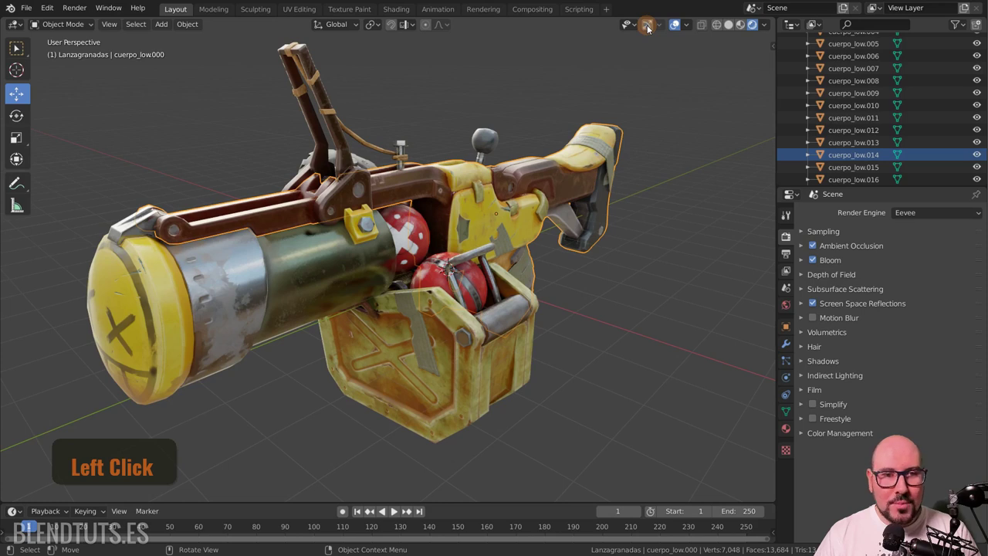
click(653, 31)
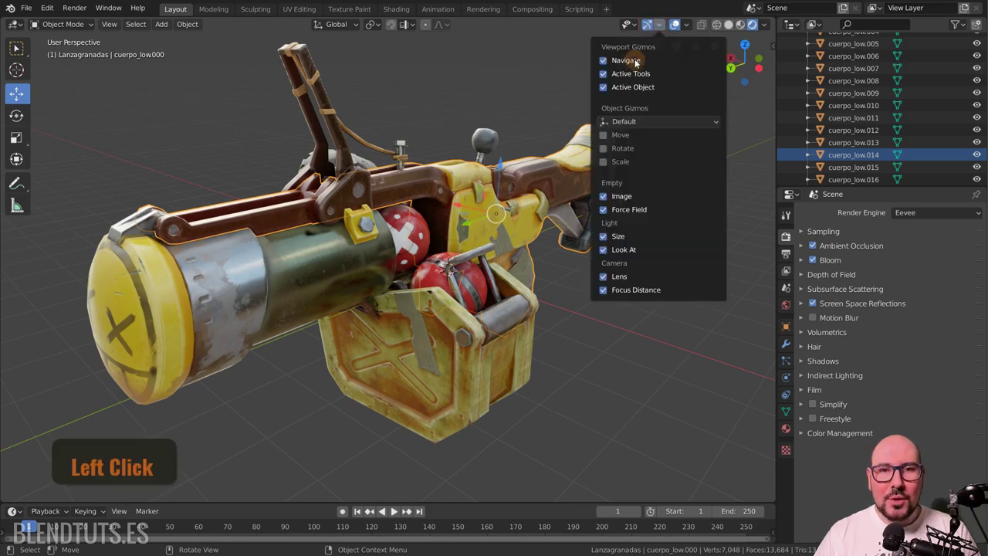
click(33, 54)
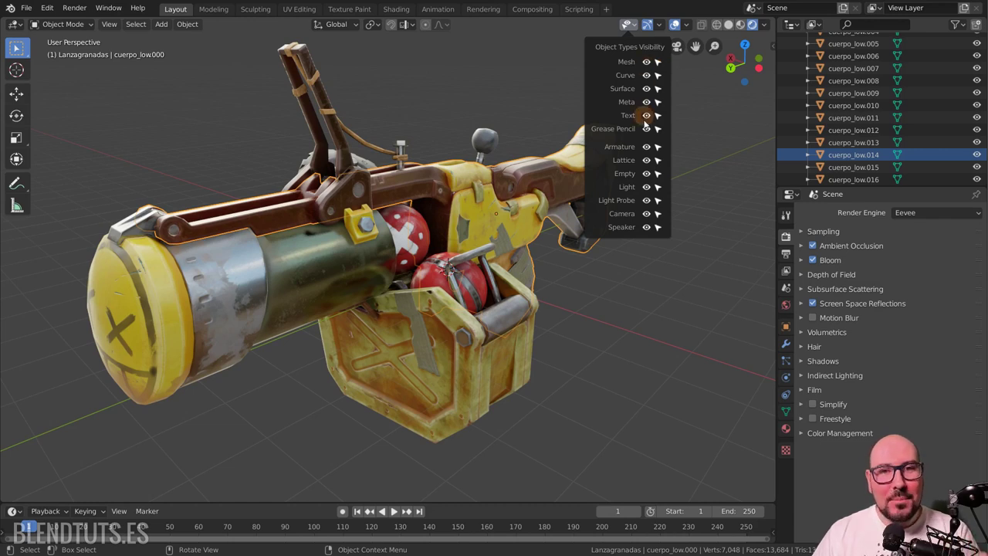
click(653, 68)
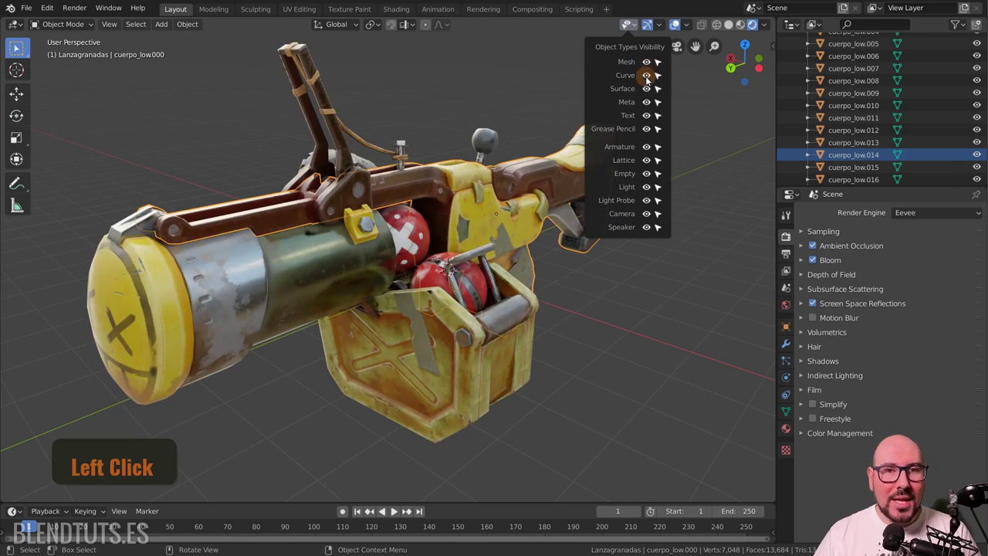
click(648, 152)
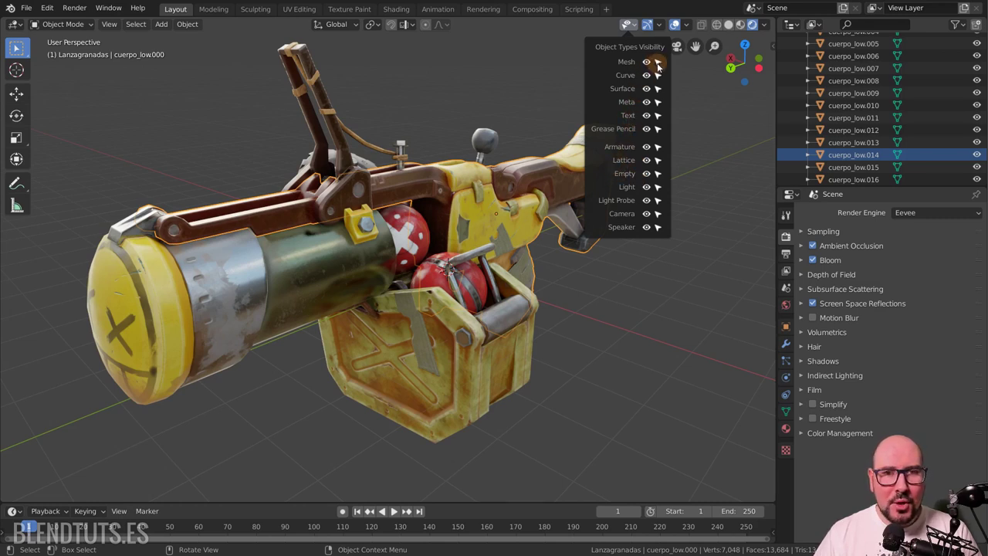
click(664, 67)
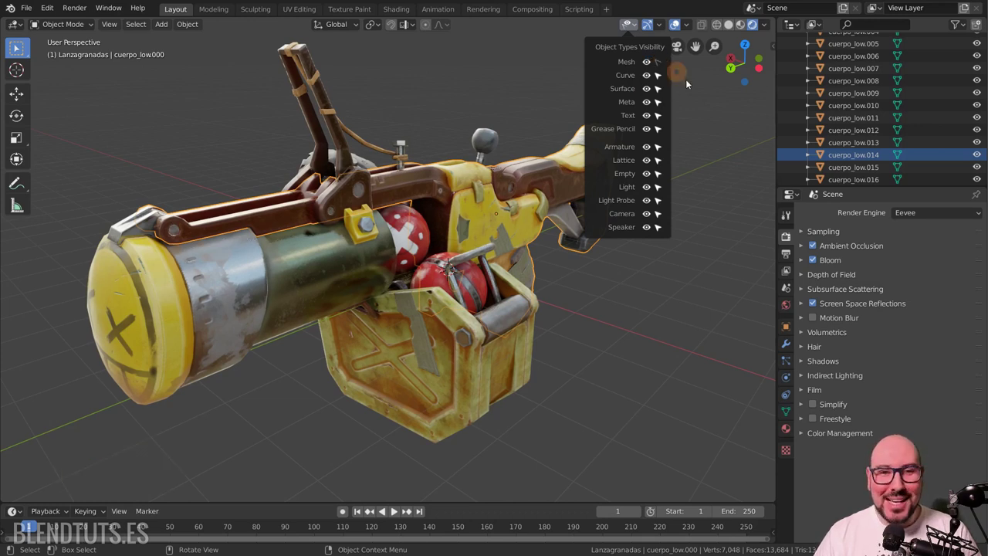
click(481, 215)
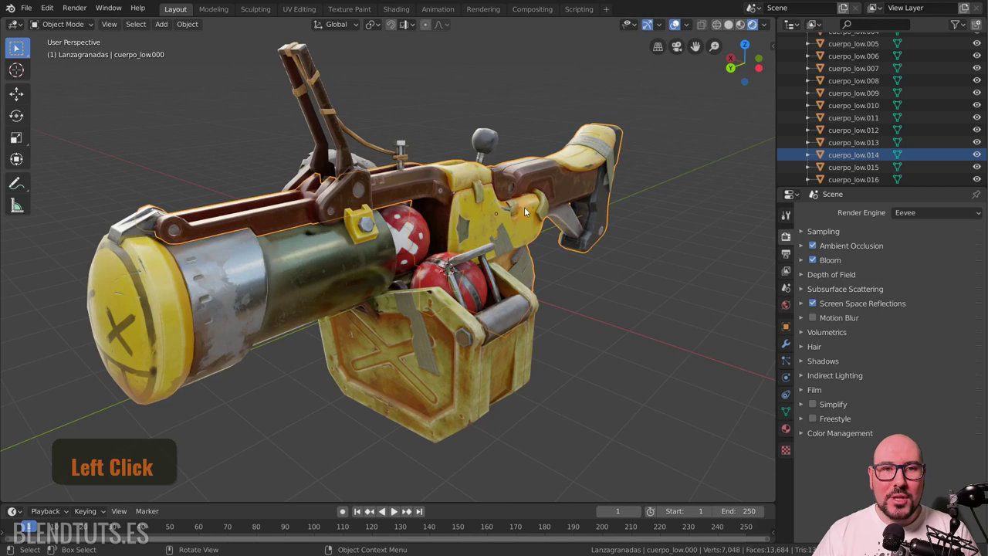
click(634, 31)
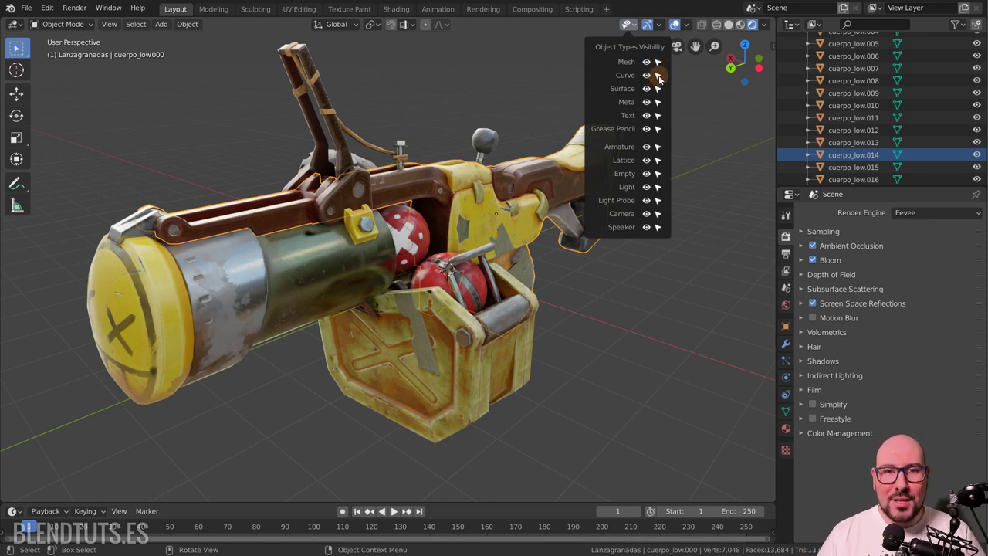
Step: Dismiss the visibility list and toggle Eevee ambient occlusion and screen space reflections
click(664, 81)
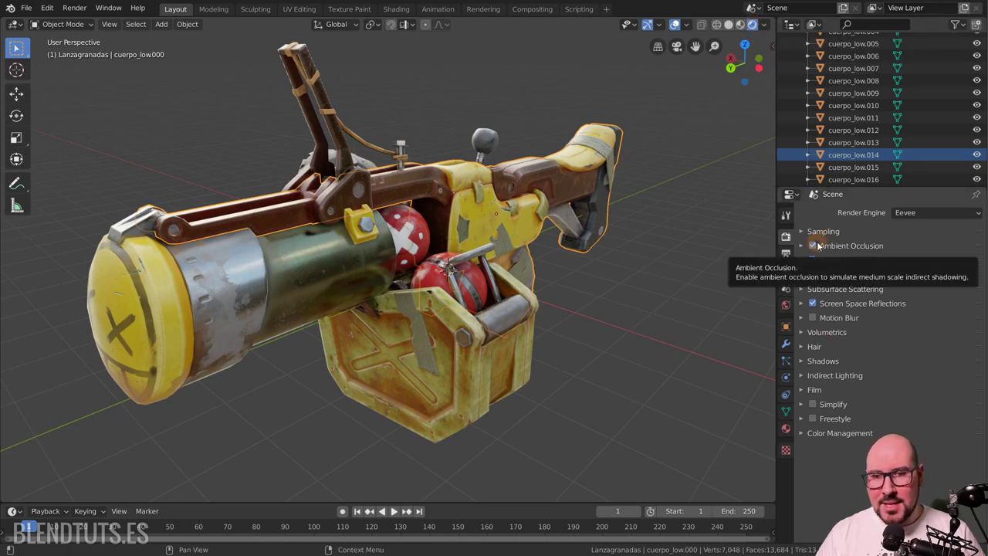
click(820, 309)
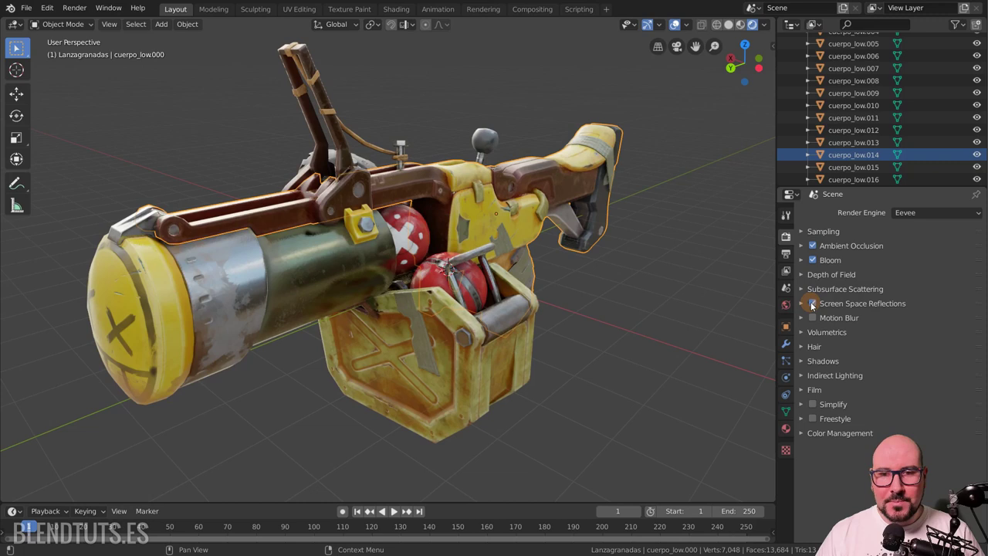
click(805, 305)
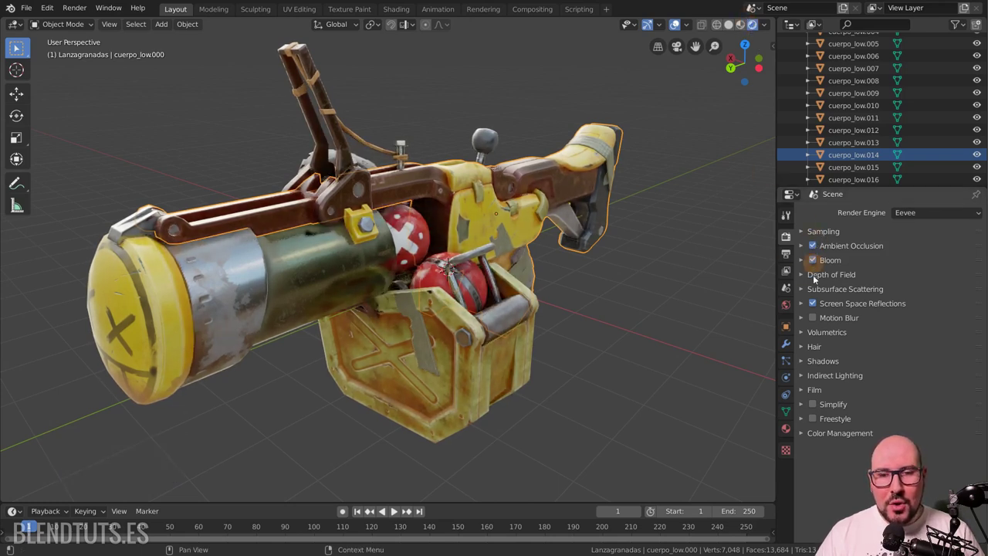
Step: Cycle the gun through Look Dev and Wireframe shading back to Rendered via the Z pie
scroll(down, 3)
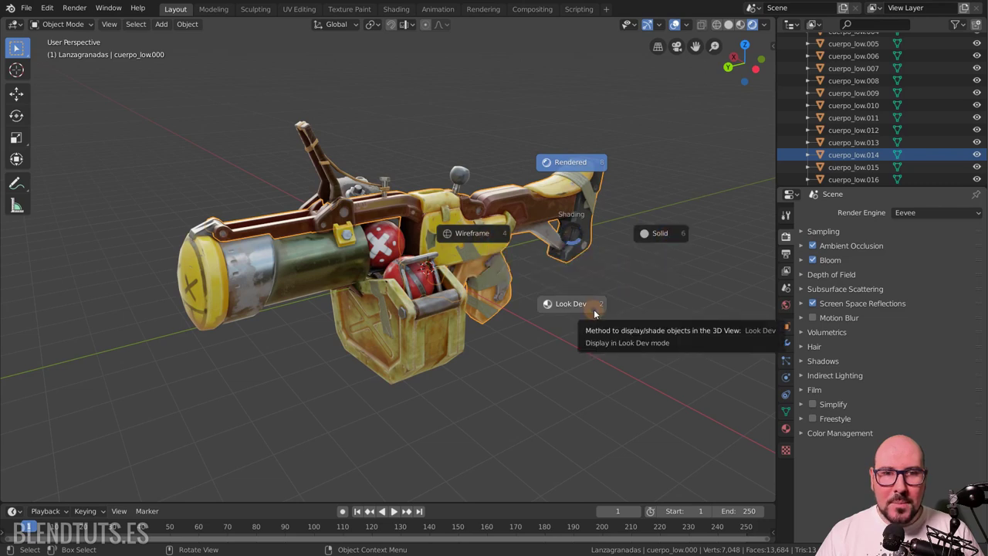
key(z)
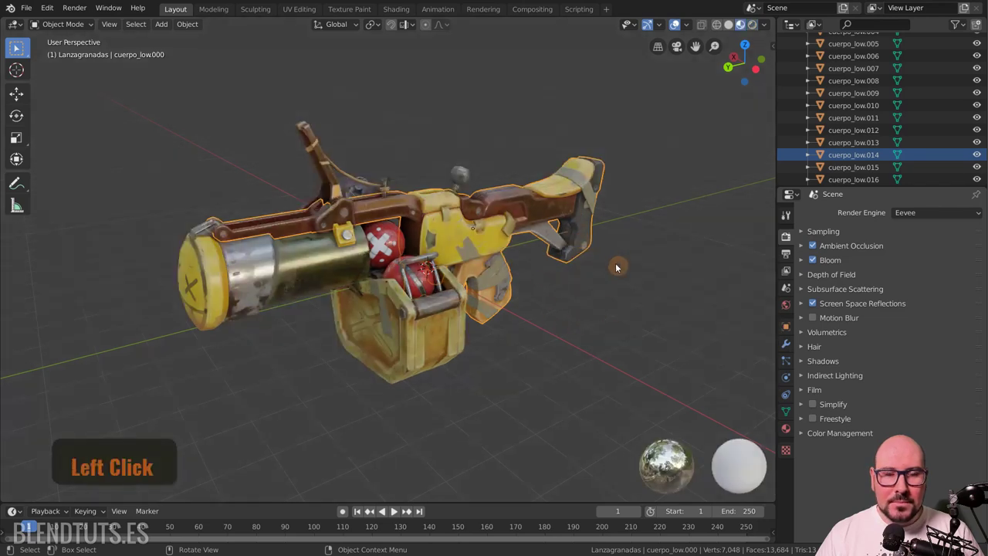
click(622, 269)
key(z)
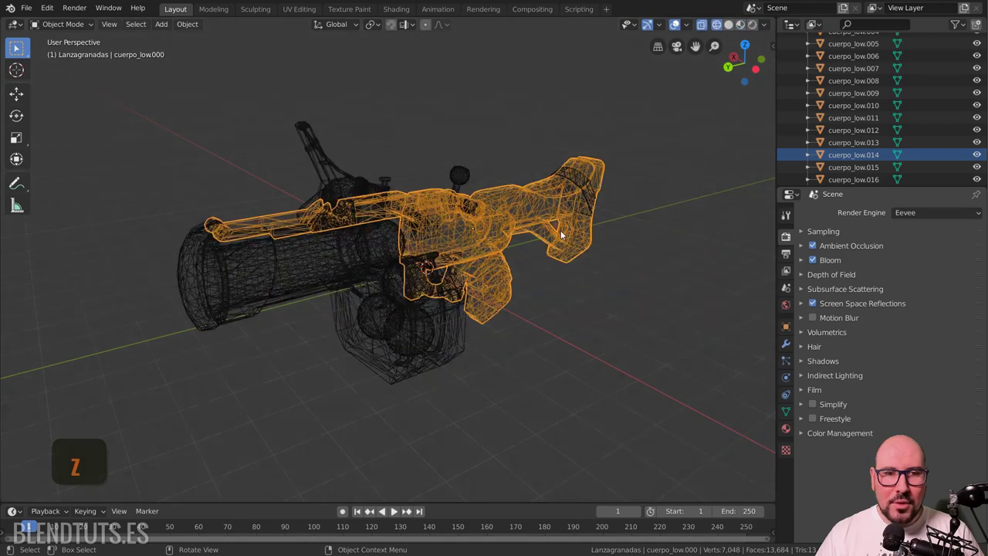
key(z)
Step: Select the yellow cuerpo_low.000 body part and enter Edit Mode on its mesh
click(656, 239)
click(525, 250)
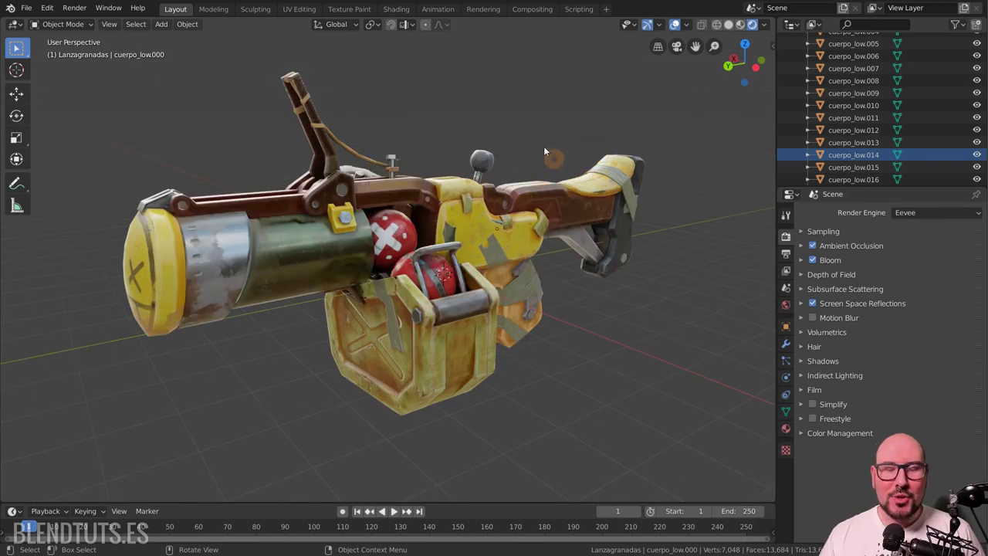
click(547, 195)
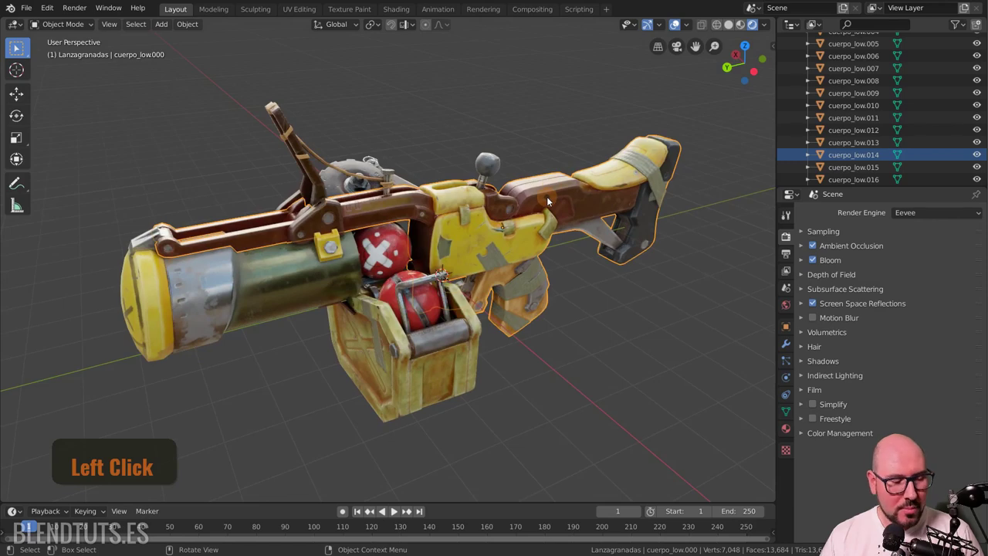
click(550, 201)
Step: In Viewport Overlays, toggle the all-object wireframe and enable face-centre dots for the edit mesh
scroll(up, 3)
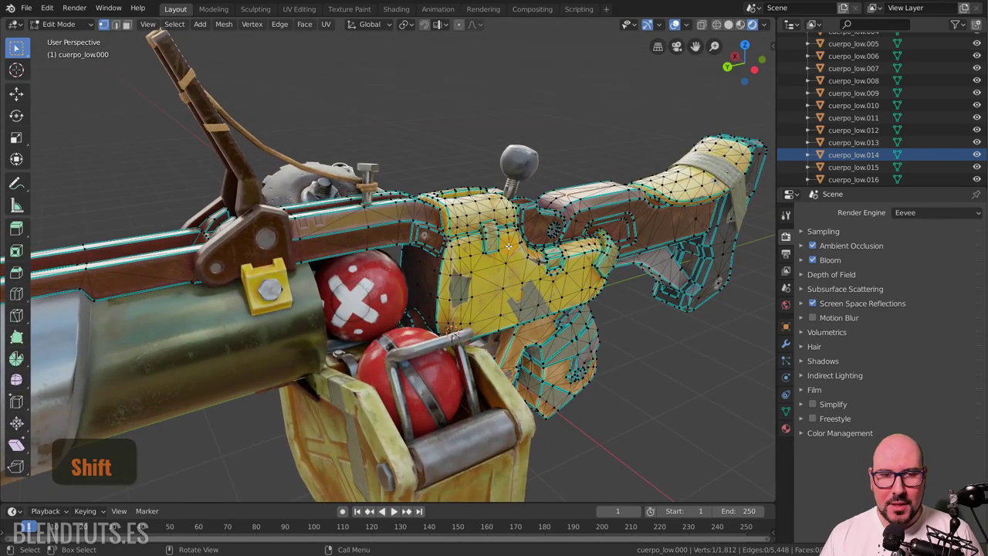
click(691, 25)
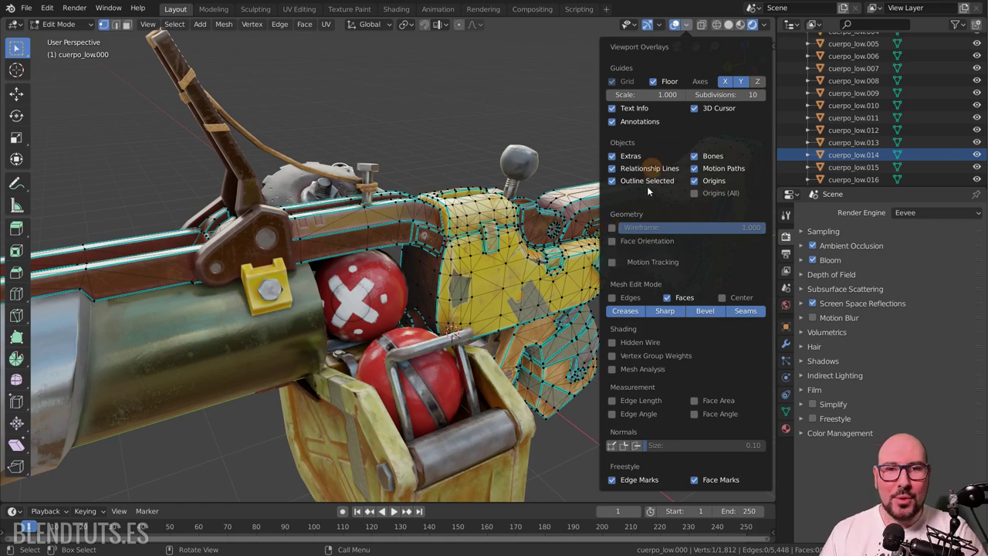
click(617, 234)
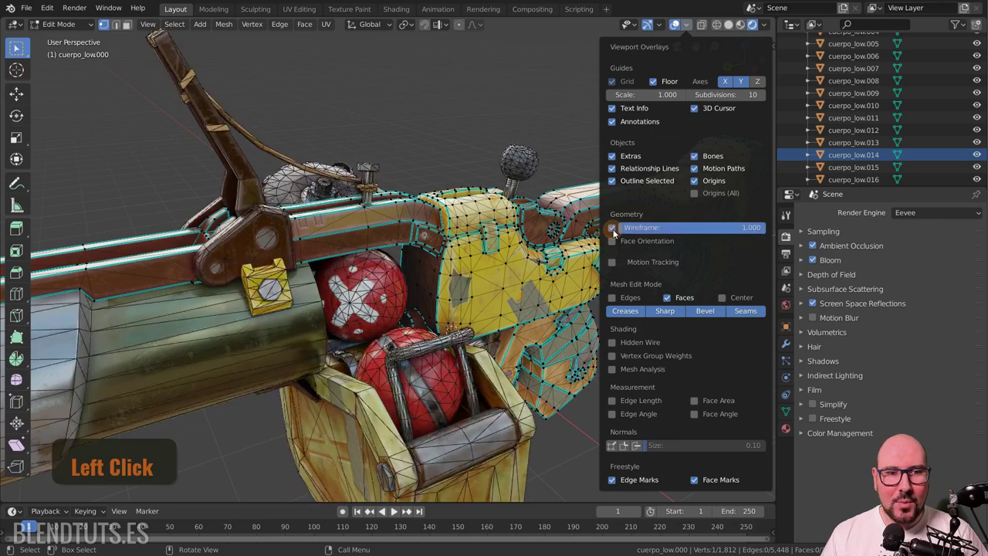
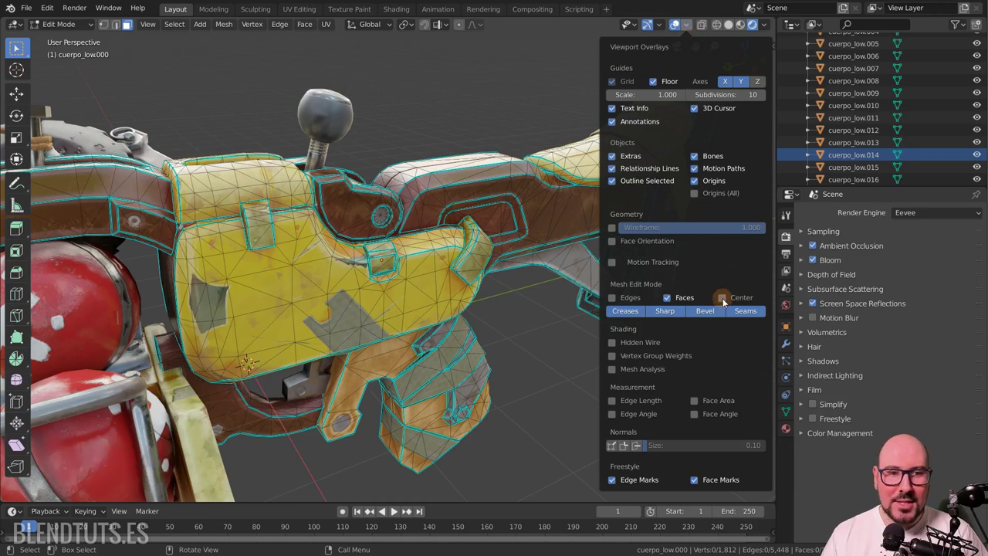
click(729, 305)
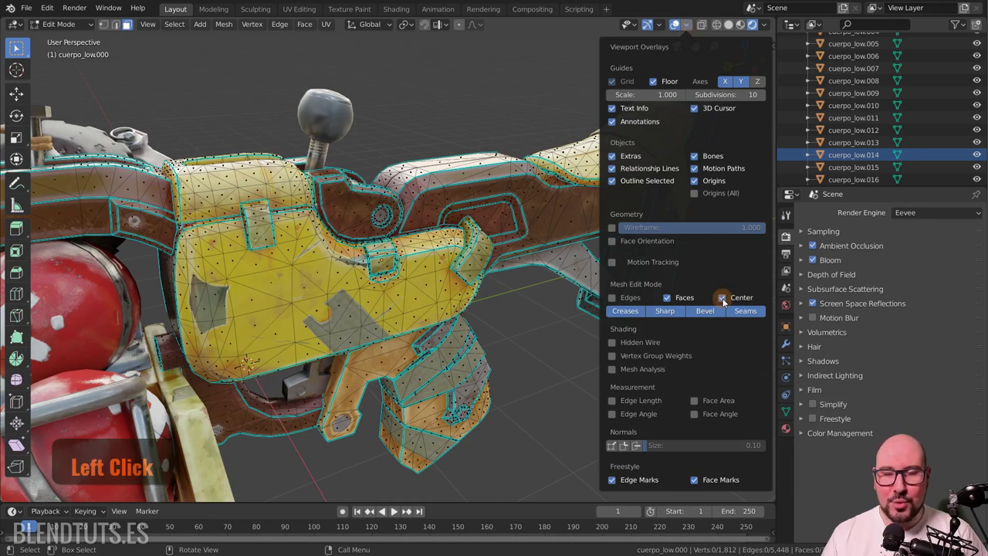
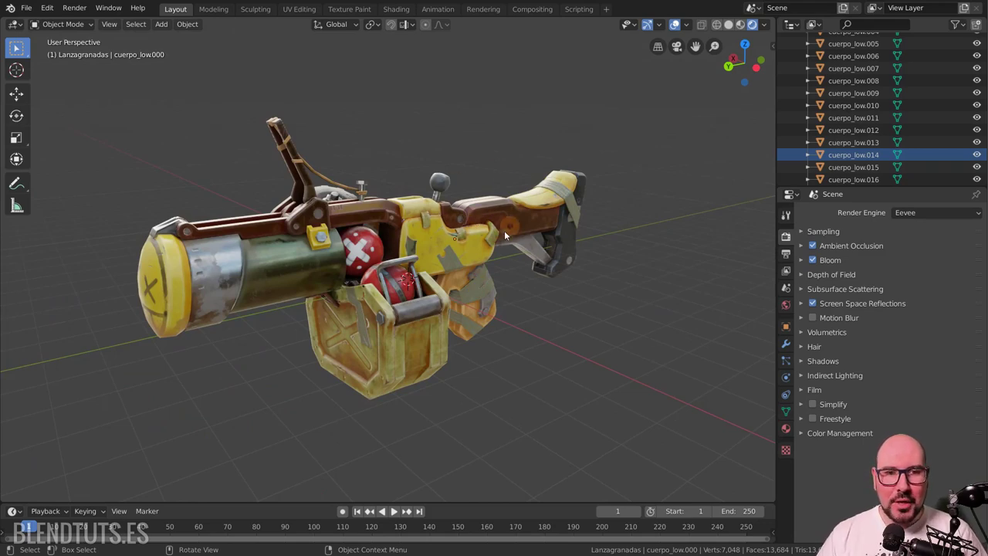
Step: Bring up the shading pie menu over the gun and dismiss it without choosing
key(shift+z)
key(shift+z)
key(shift+z)
key(shift+z)
key(shift+z)
key(shift+z)
key(shift+z)
key(shift+z)
key(shift+z)
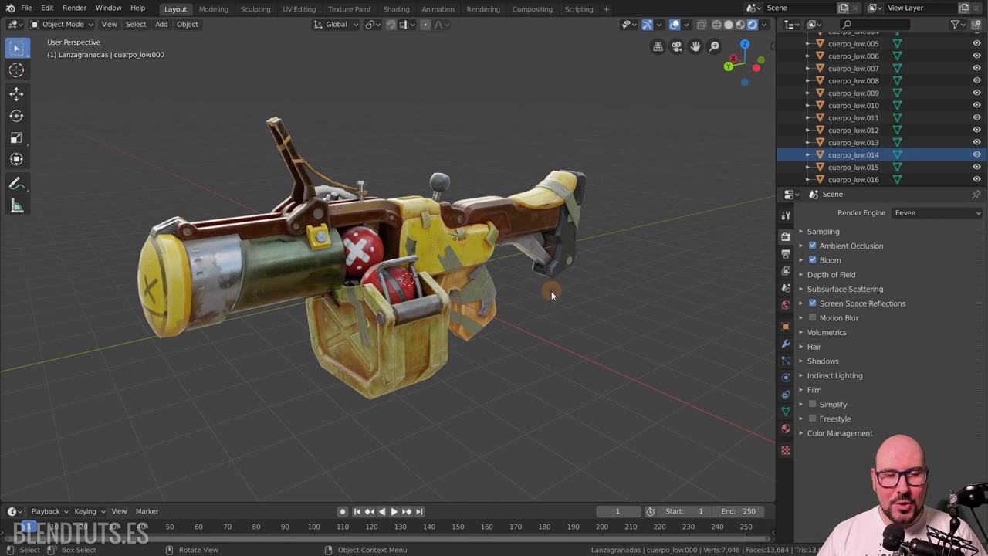
key(shift+z)
key(shift+z)
key(shift+z)
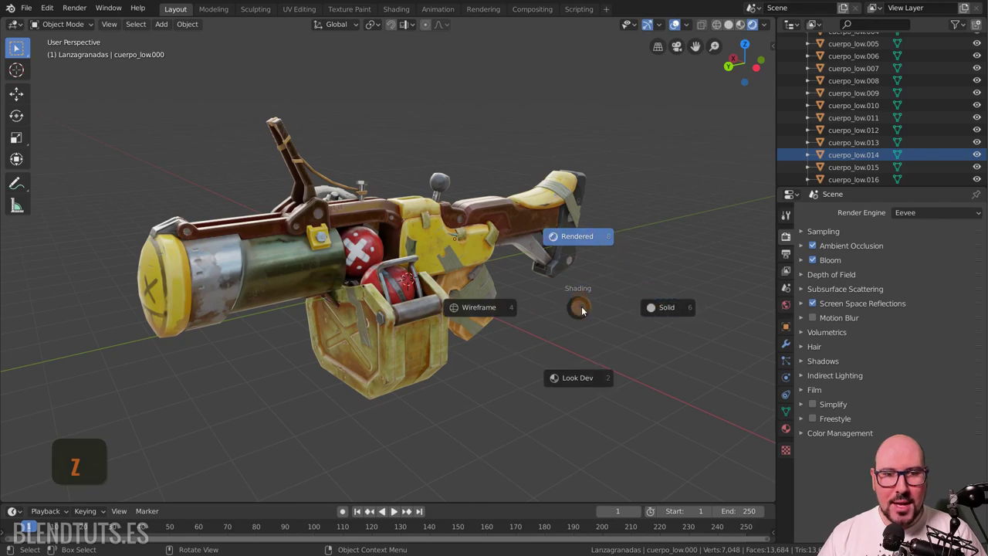
right_click(701, 218)
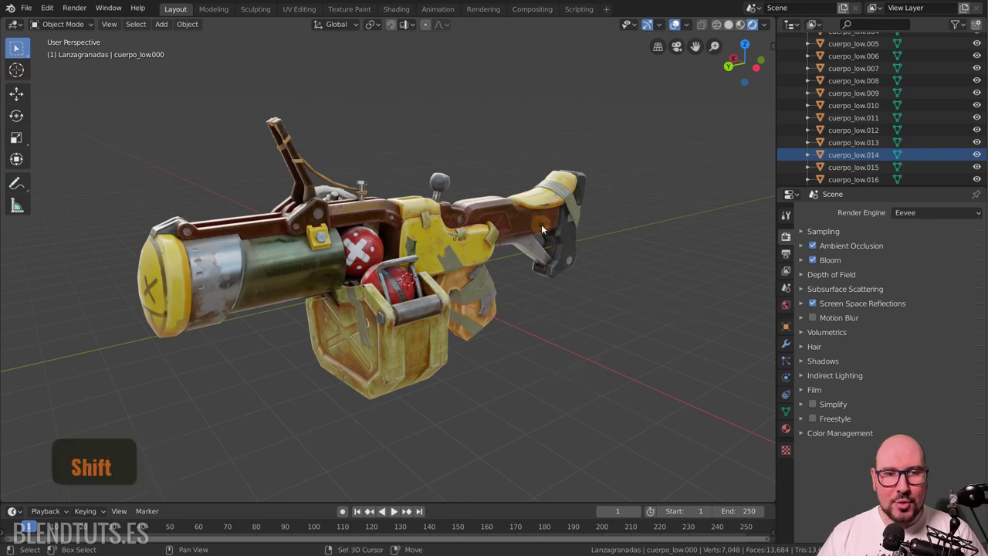
Step: Preview the gun in Look Dev, return to Rendered shading, and summon the shading pie again
key(shift+z)
key(shift+z)
key(shift+z)
key(shift+z)
key(shift+z)
key(shift+z)
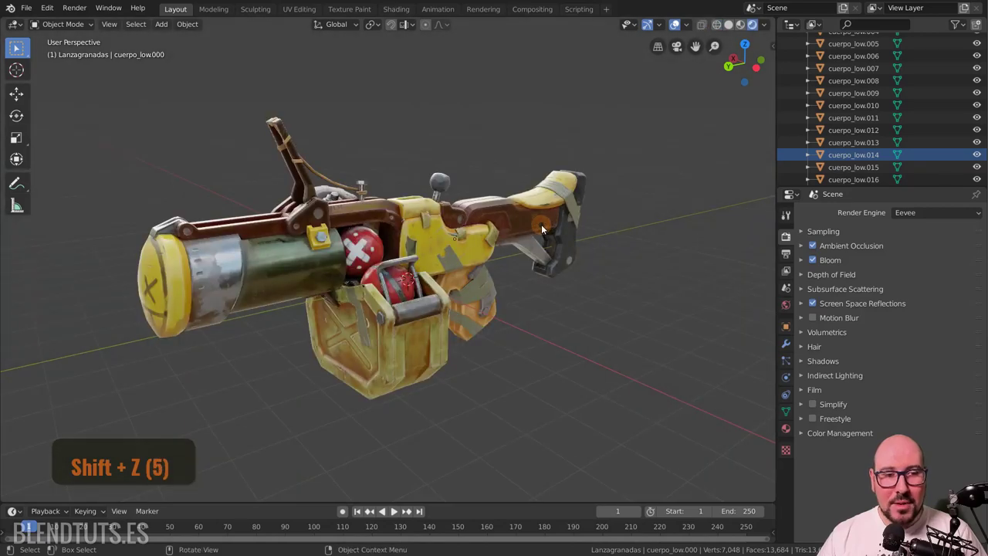
key(shift+z)
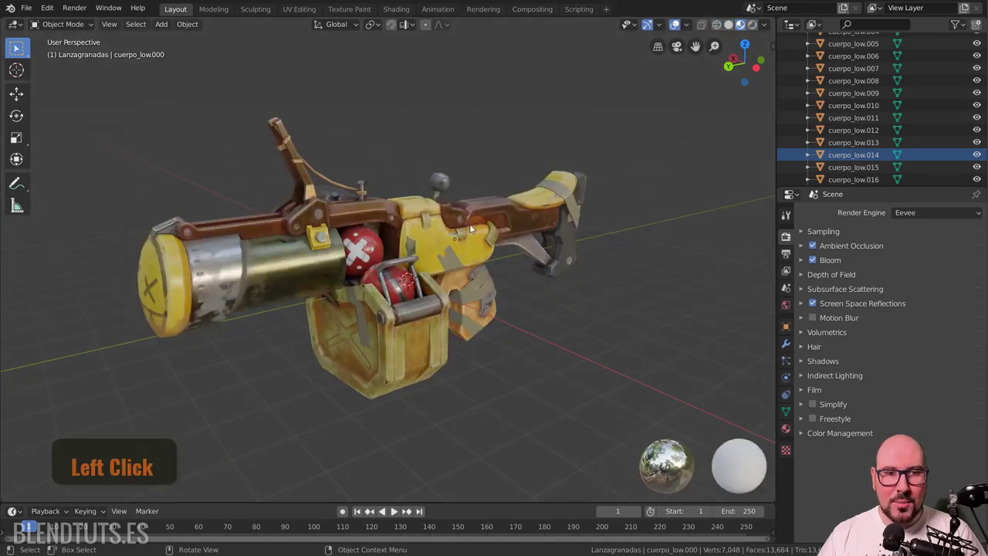
click(616, 251)
key(shift+z)
key(shift+z)
key(shift+z)
key(shift+z)
click(735, 34)
key(shift+z)
key(shift+z)
key(shift+z)
key(shift+z)
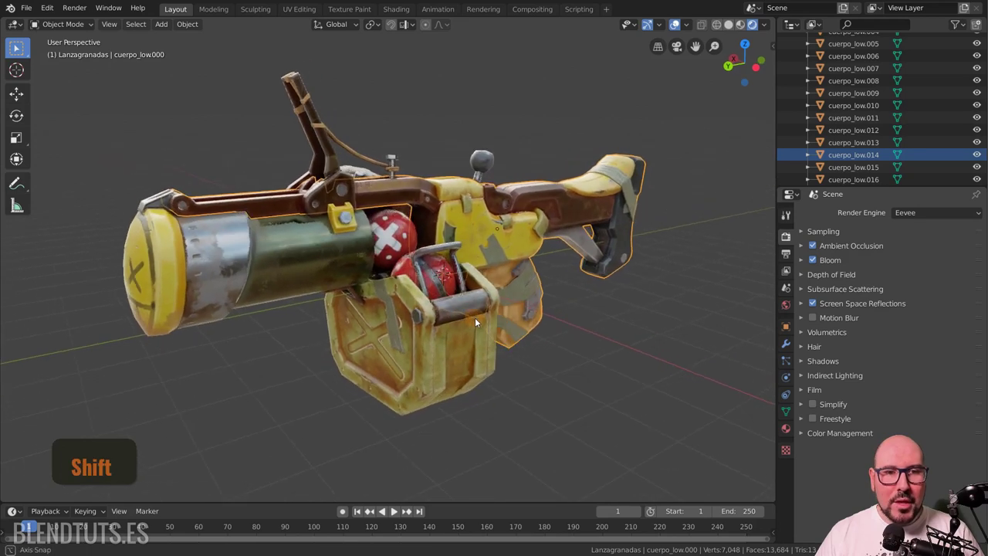
key(alt+a)
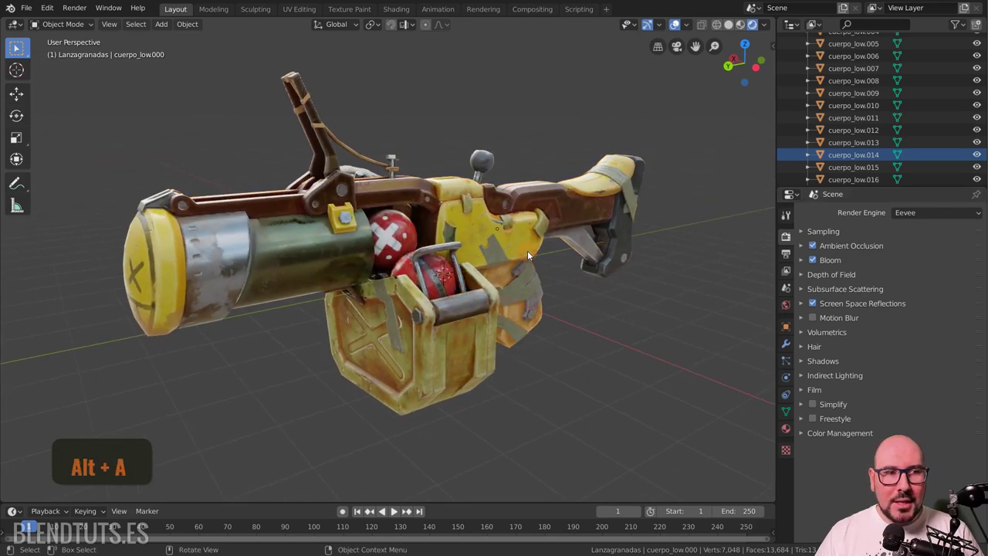